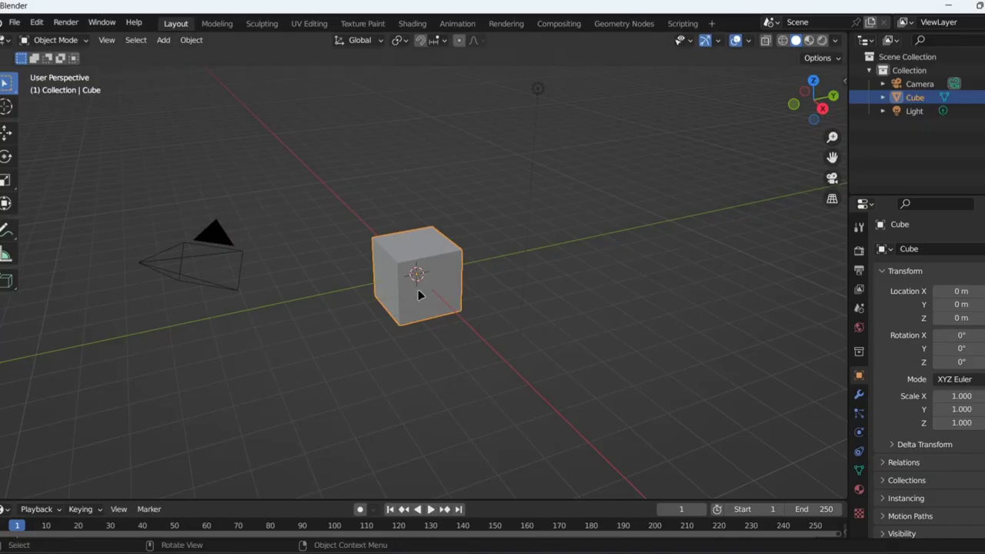
# - Delete the default cube and add a cylinder mesh at the origin
pyautogui.press('x')
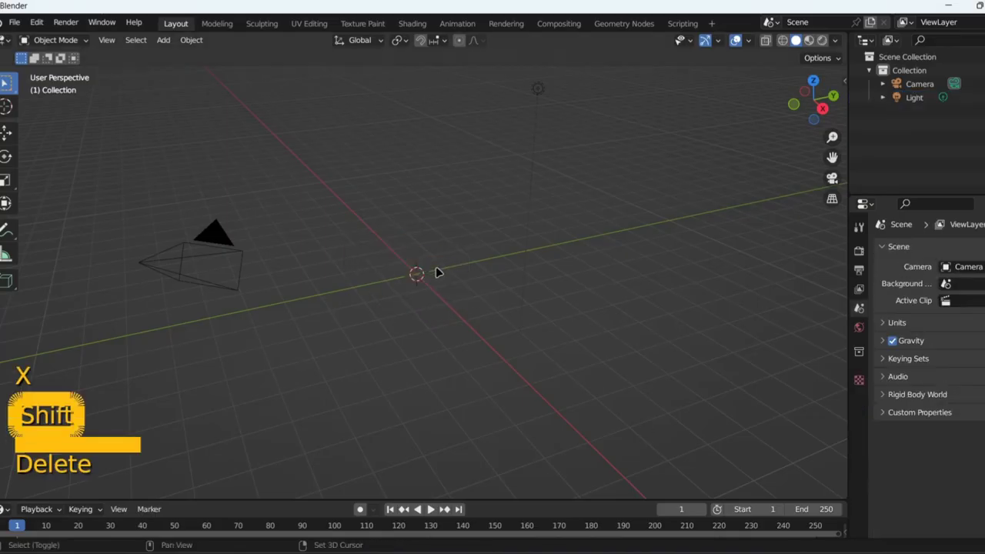
pyautogui.press('shift+a')
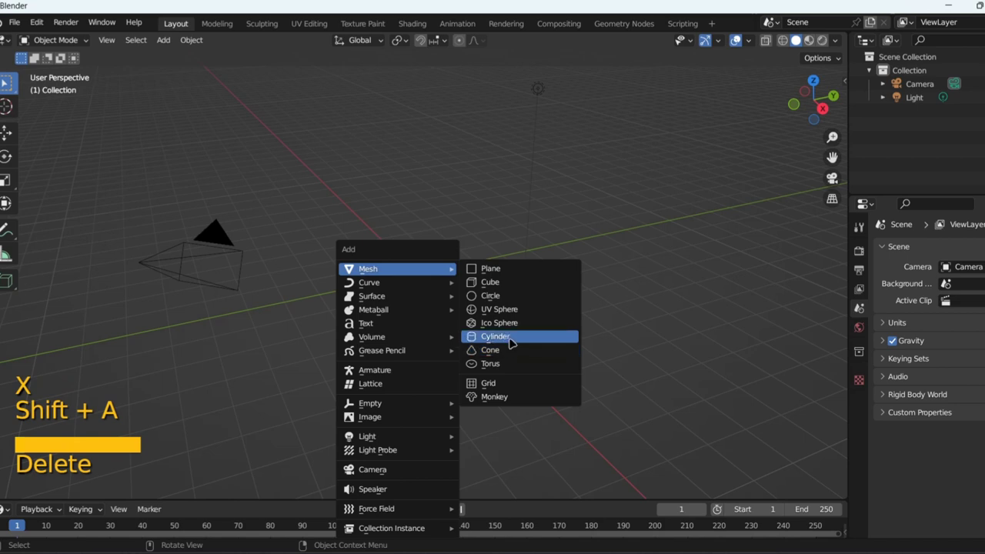
pyautogui.click(113, 490)
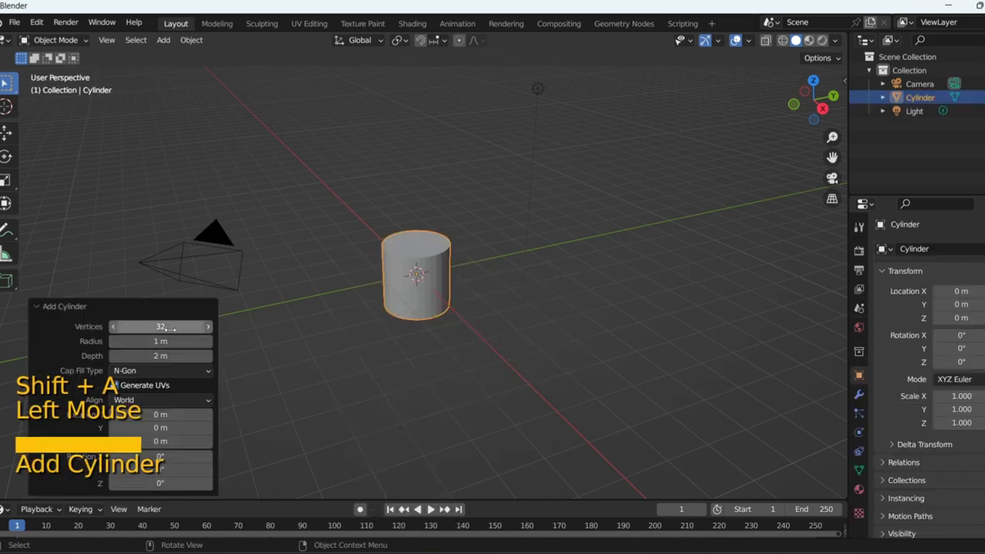
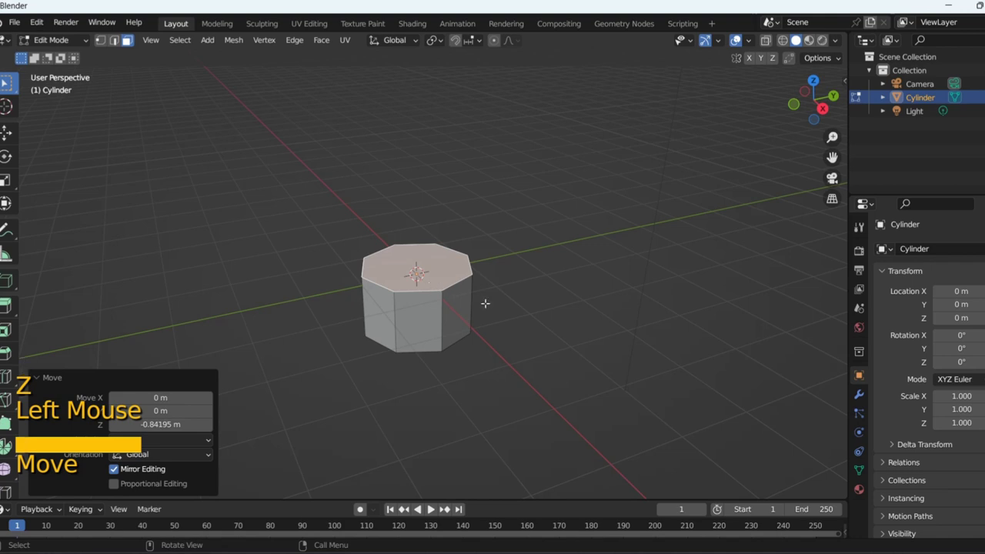
# - Scale up the top face, separate it as Cylinder.001 and select that new object
pyautogui.press('s')
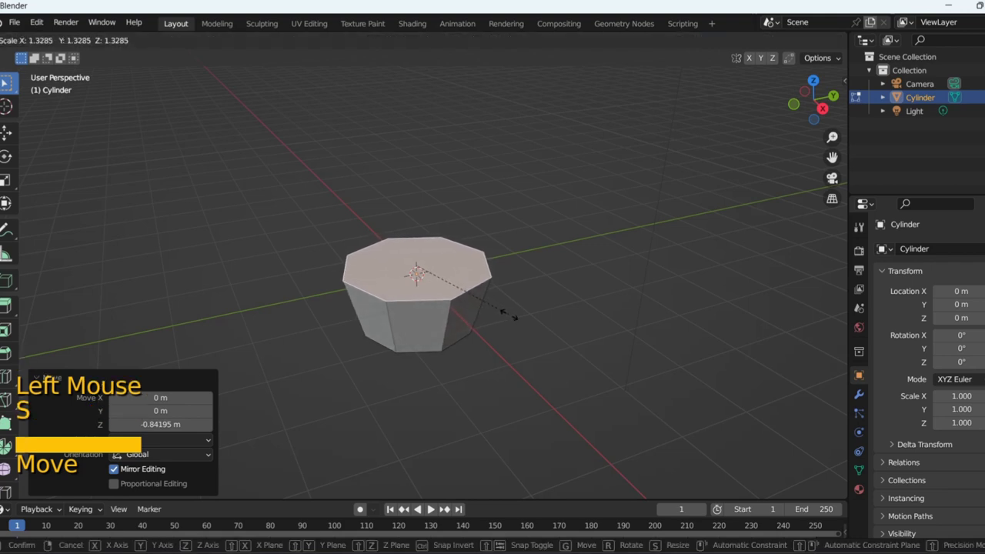
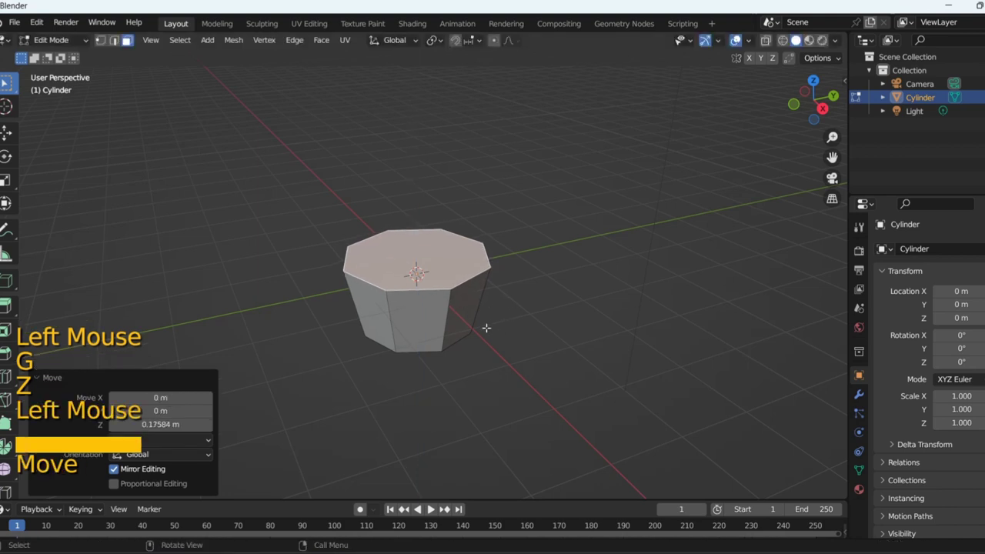
pyautogui.press('p')
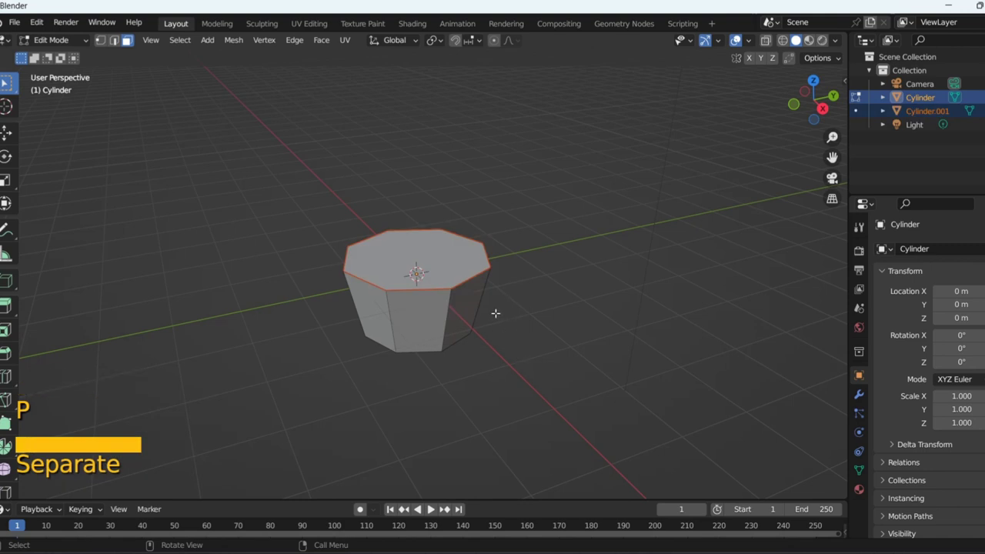
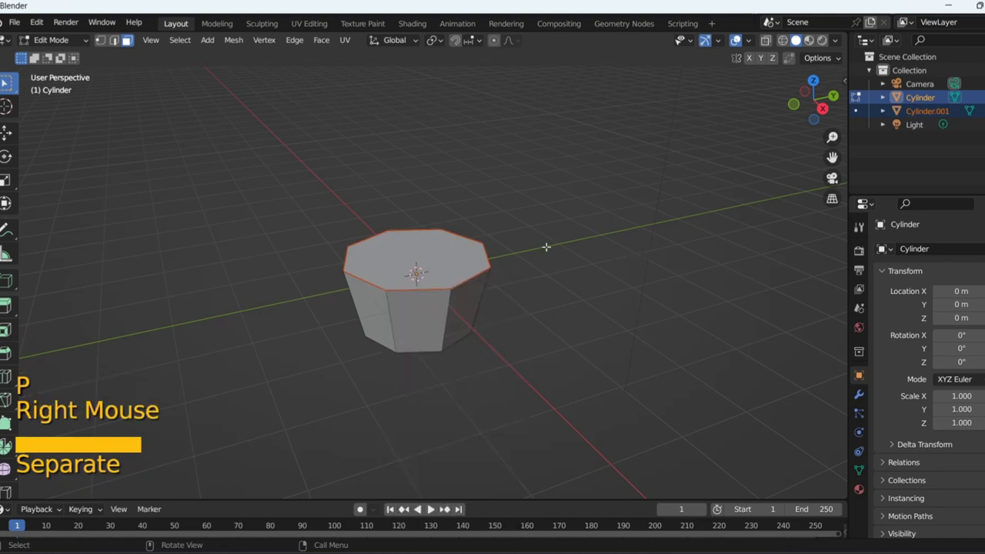
pyautogui.press('Tab')
pyautogui.click(443, 267)
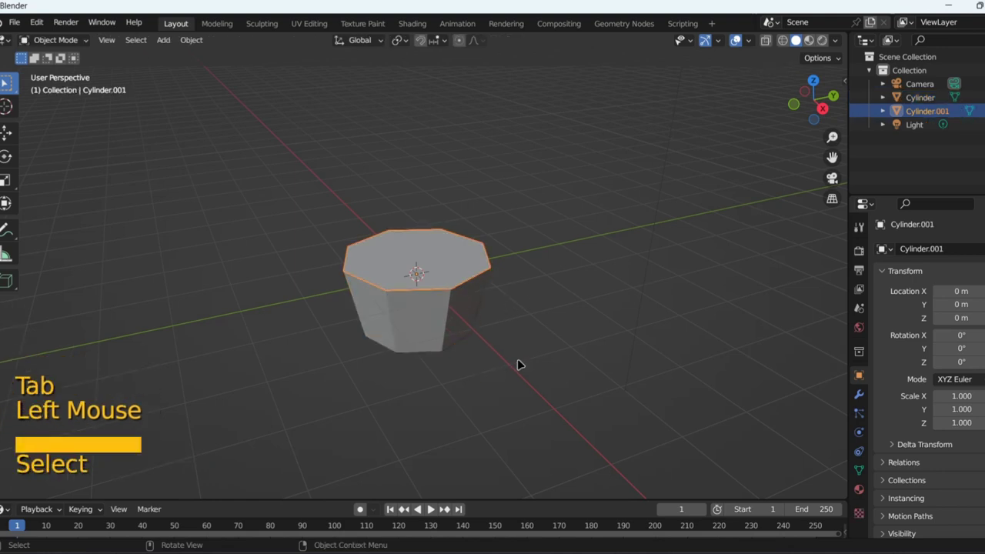
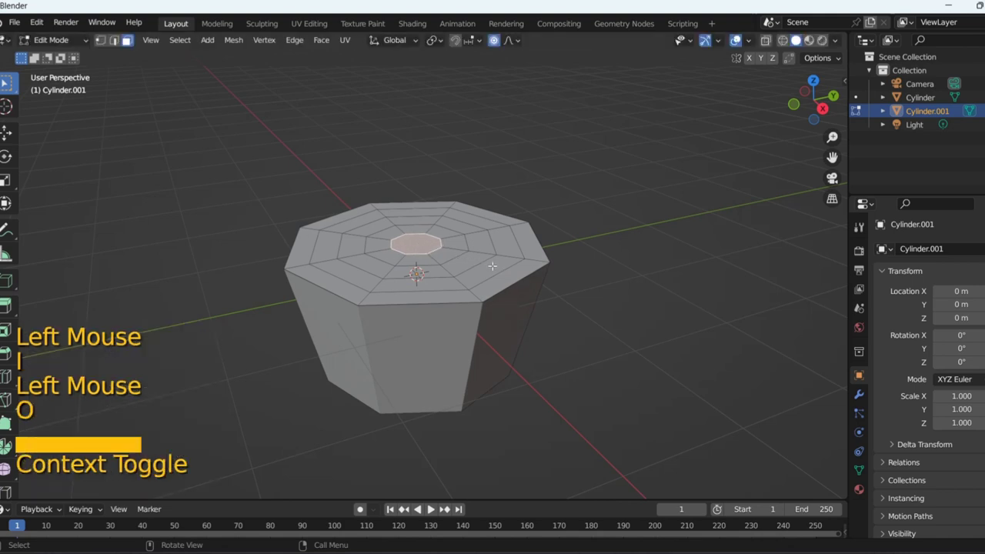
# - Raise the centre face along Z with proportional editing to dome the dough, then disable proportional editing
pyautogui.press('g')
pyautogui.press('z')
pyautogui.scroll(3)
pyautogui.scroll(-3)
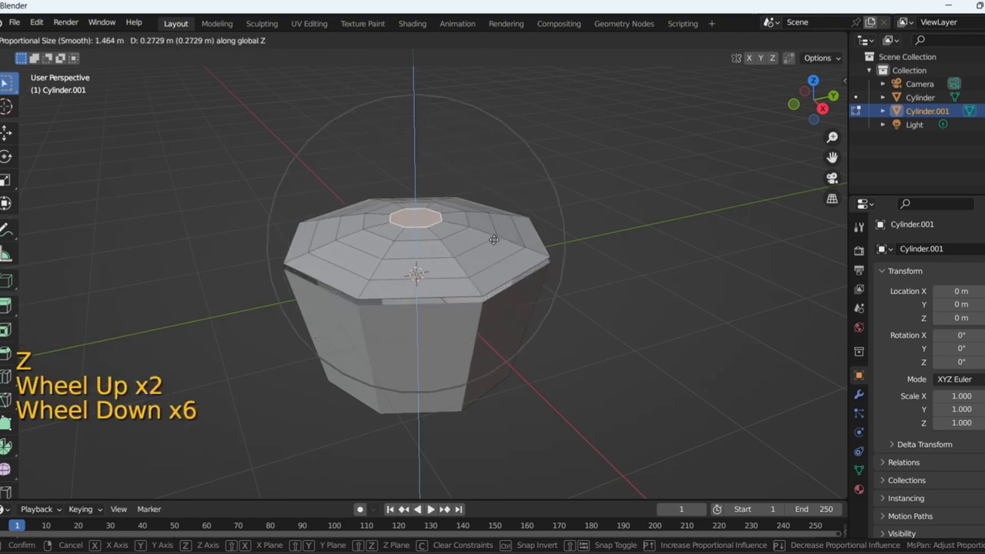
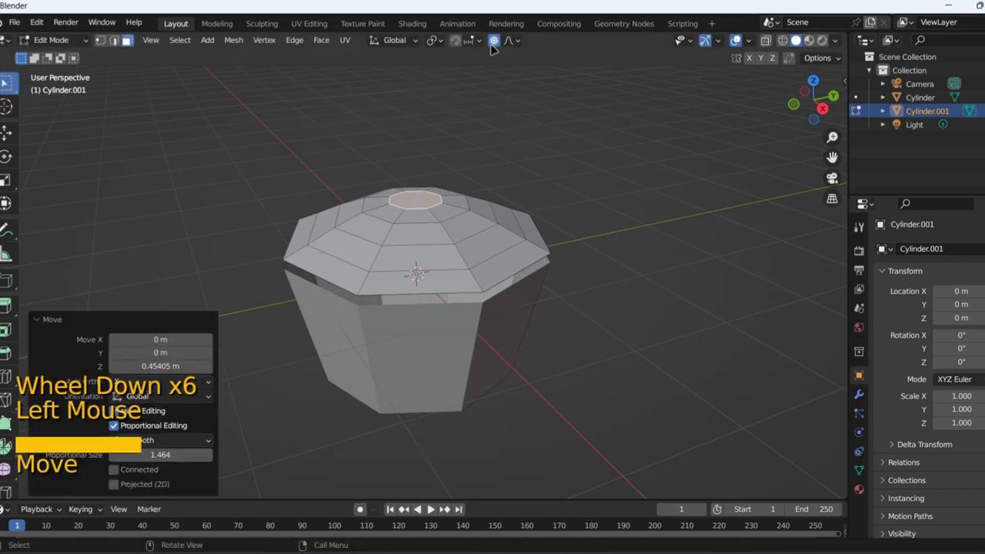
pyautogui.click(498, 42)
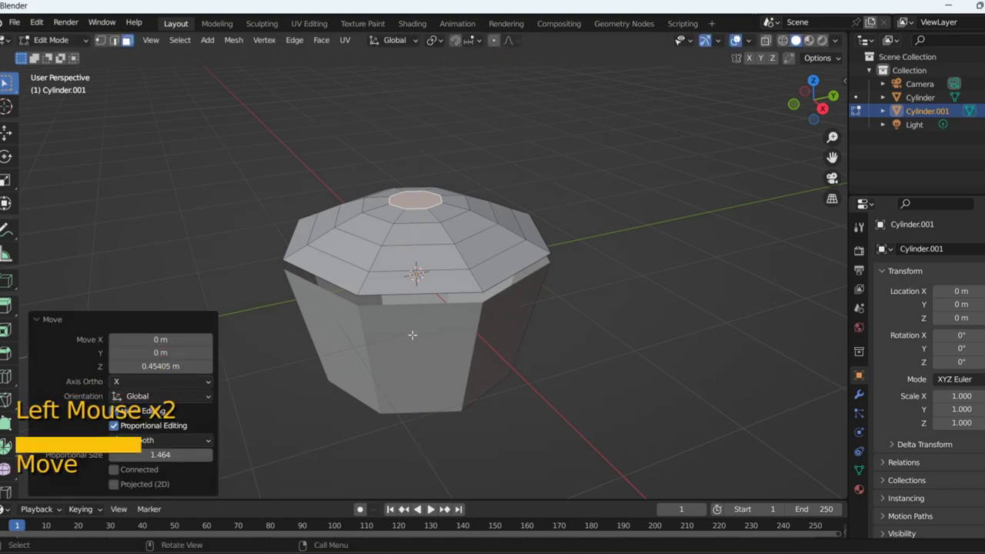
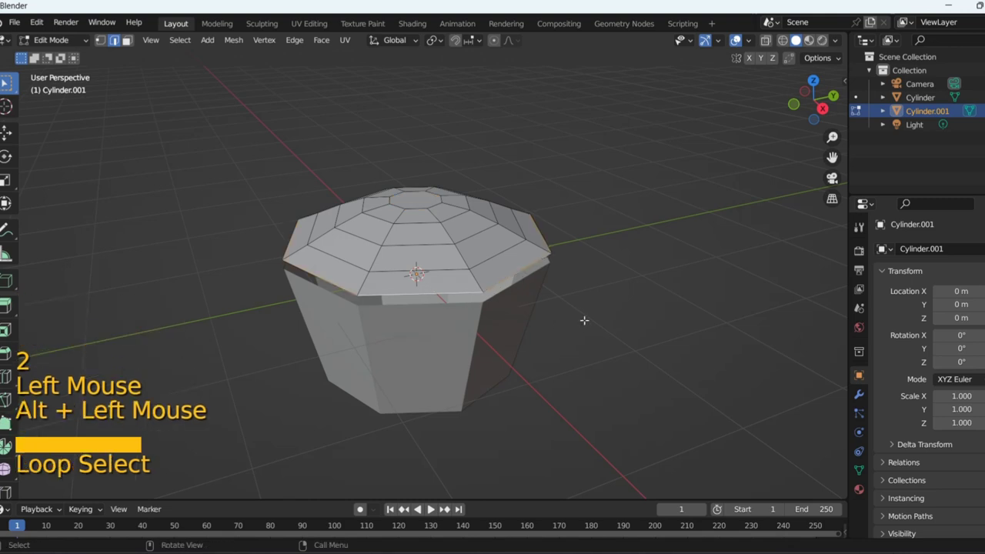
# - Extrude the dough's outer rim edges downward along Z
pyautogui.press('g')
pyautogui.press('z')
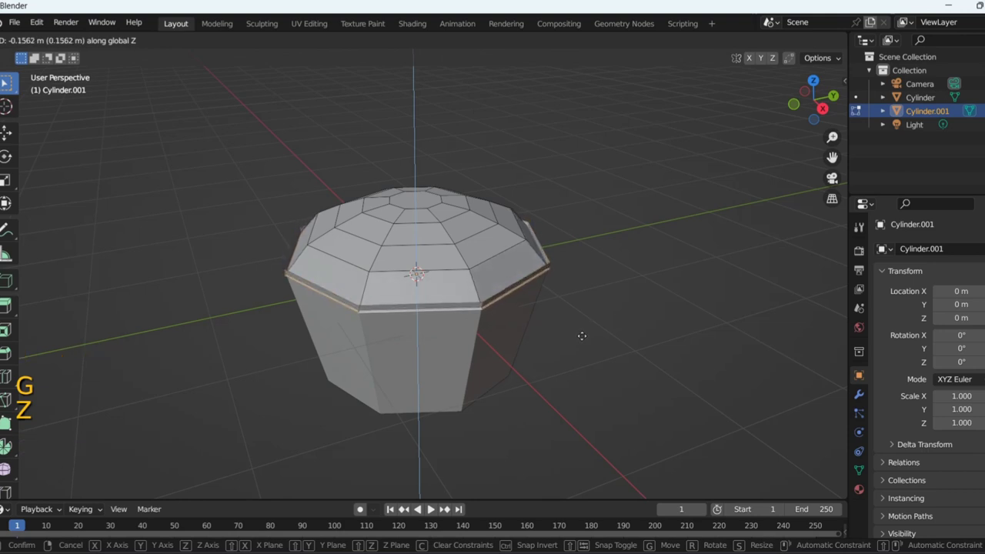
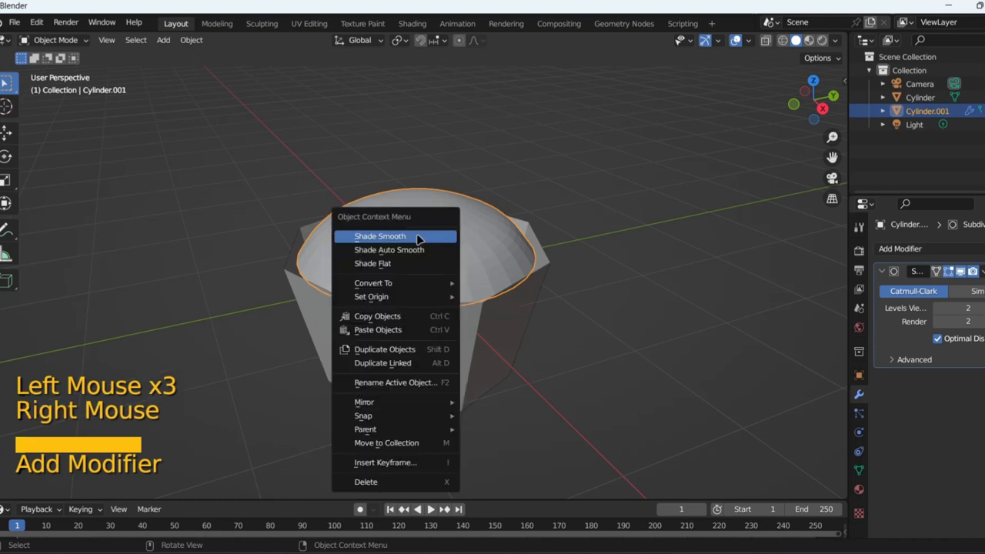
# - Shade the dough mound smooth, then give the pot body a Subdivision Surface modifier and view its underside
pyautogui.click(619, 389)
pyautogui.middleClick(610, 372)
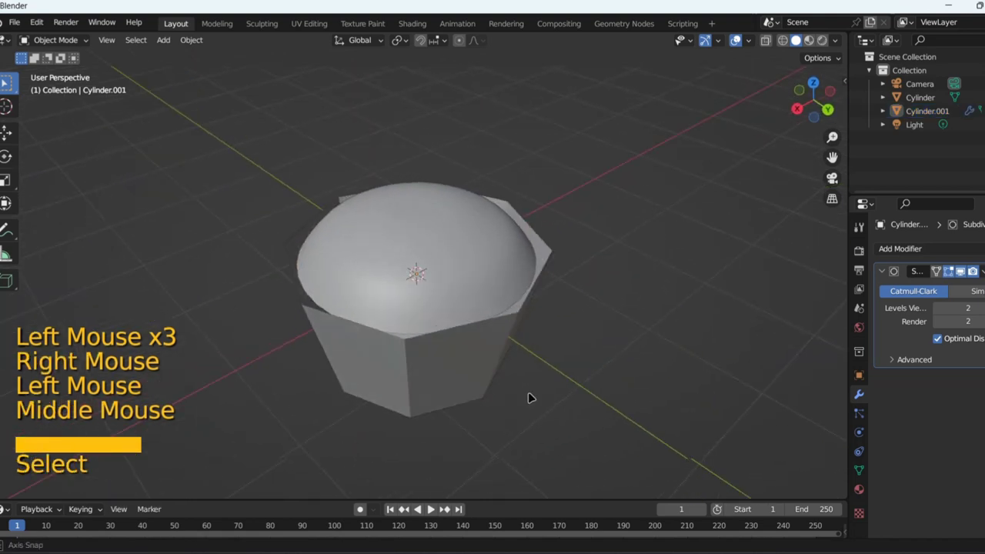
pyautogui.click(470, 375)
pyautogui.middleClick(591, 404)
pyautogui.click(950, 252)
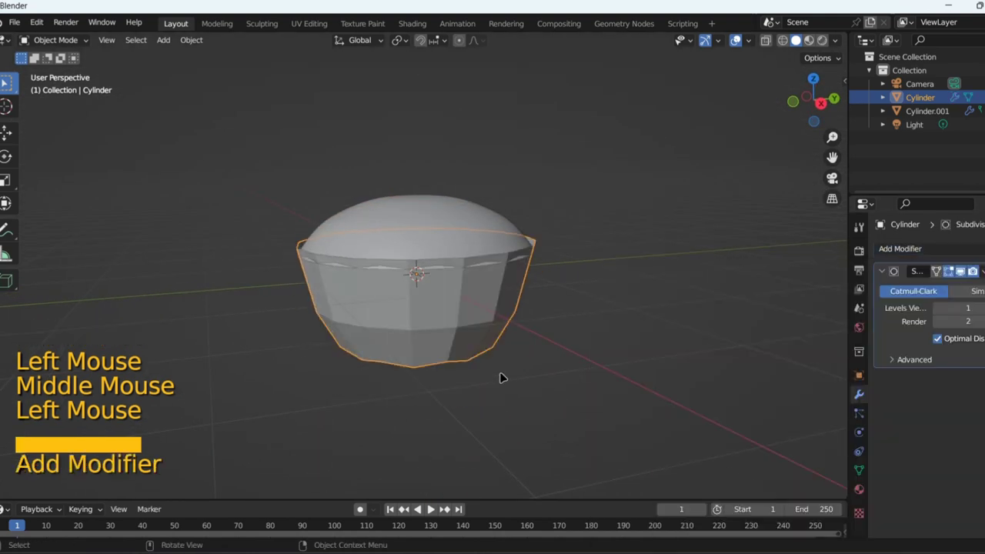
pyautogui.middleClick(515, 380)
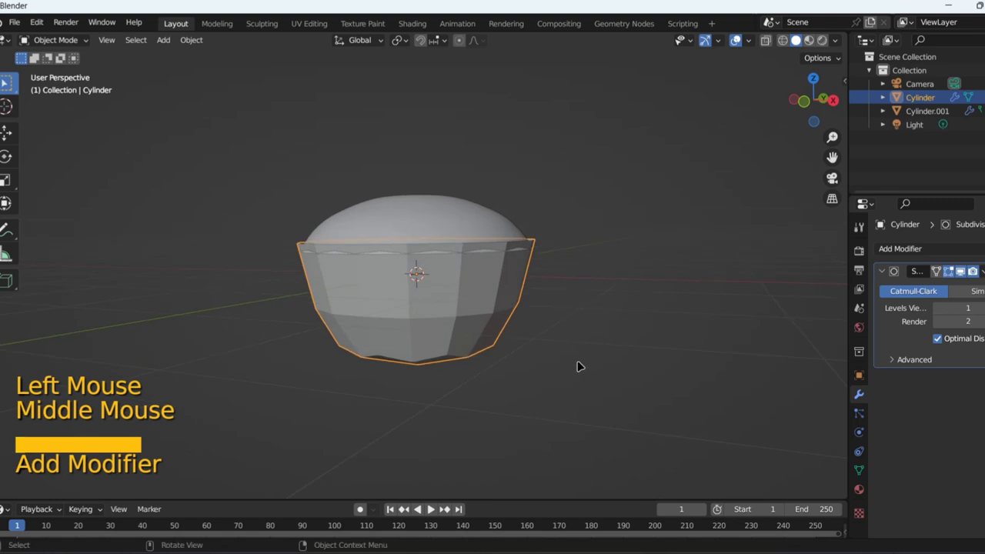
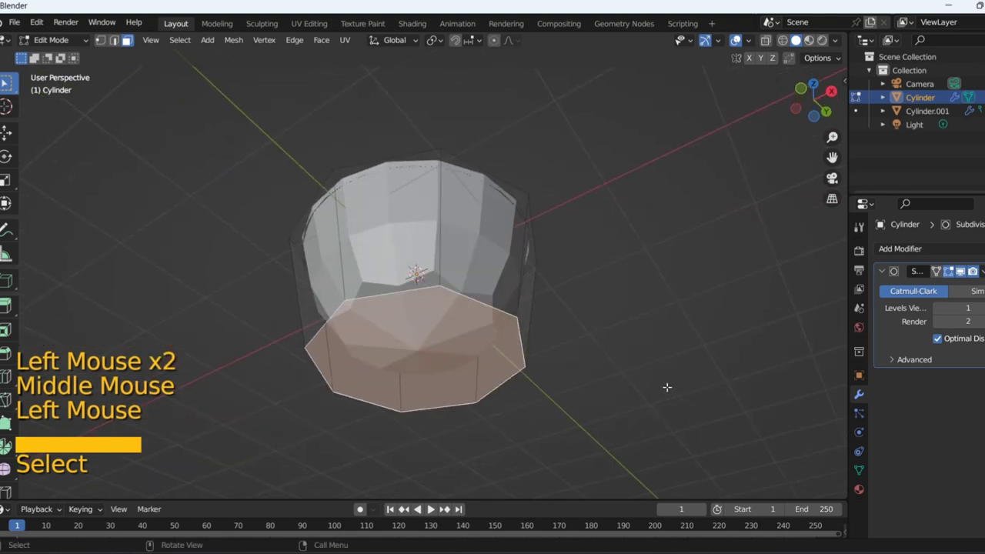
# - Inset the pot's bottom face, shade it auto smooth and add a loop cut around its lower wall
pyautogui.press('i')
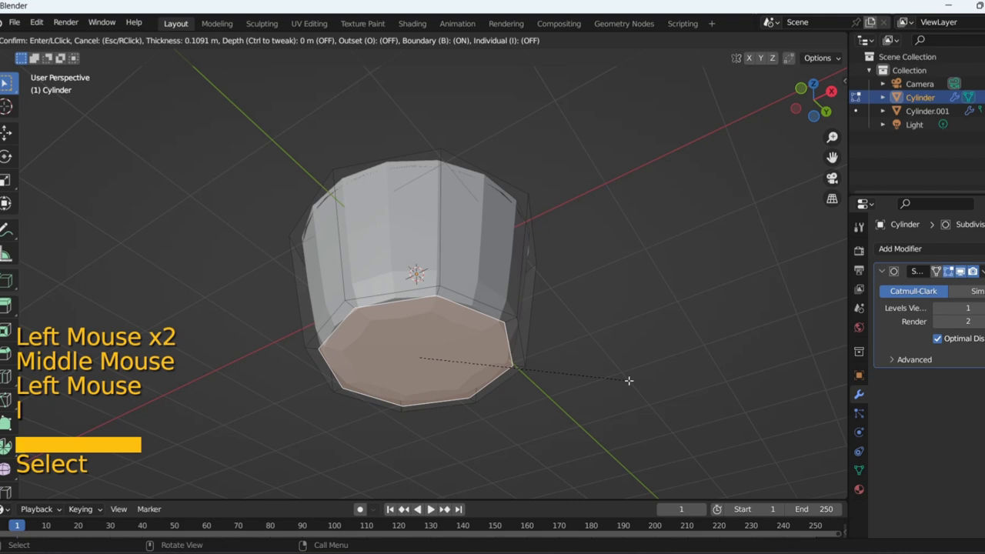
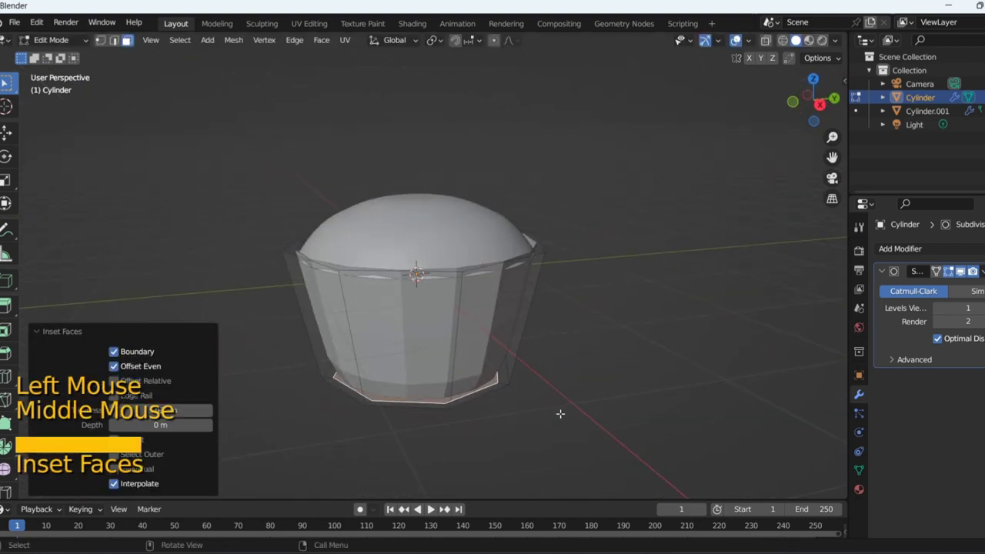
pyautogui.press('Tab')
pyautogui.rightClick(482, 319)
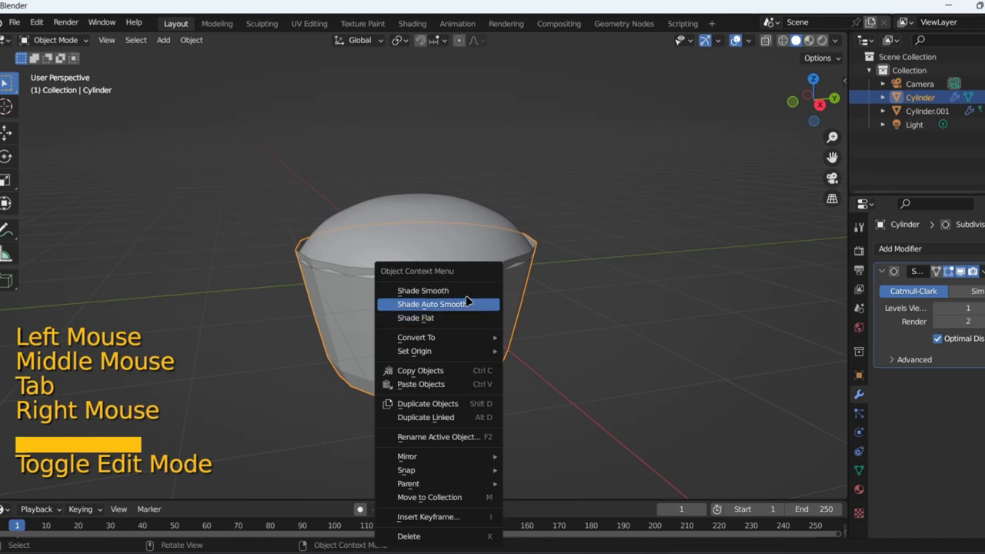
pyautogui.middleClick(648, 377)
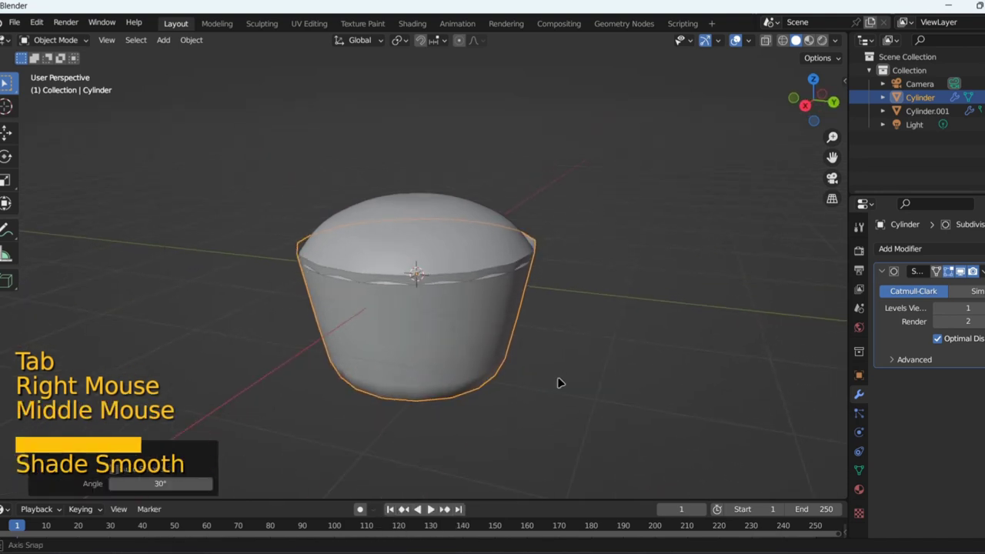
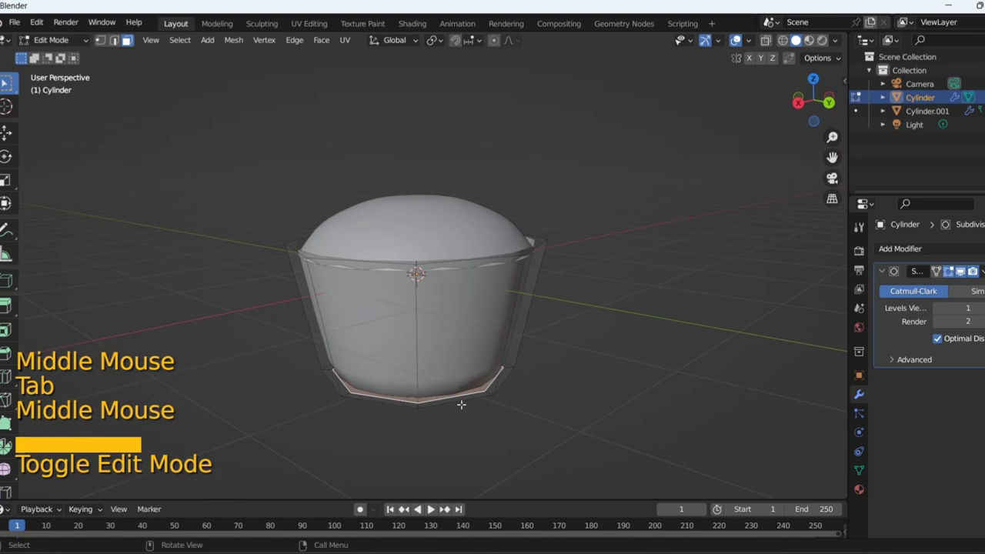
pyautogui.press('ctrl+r')
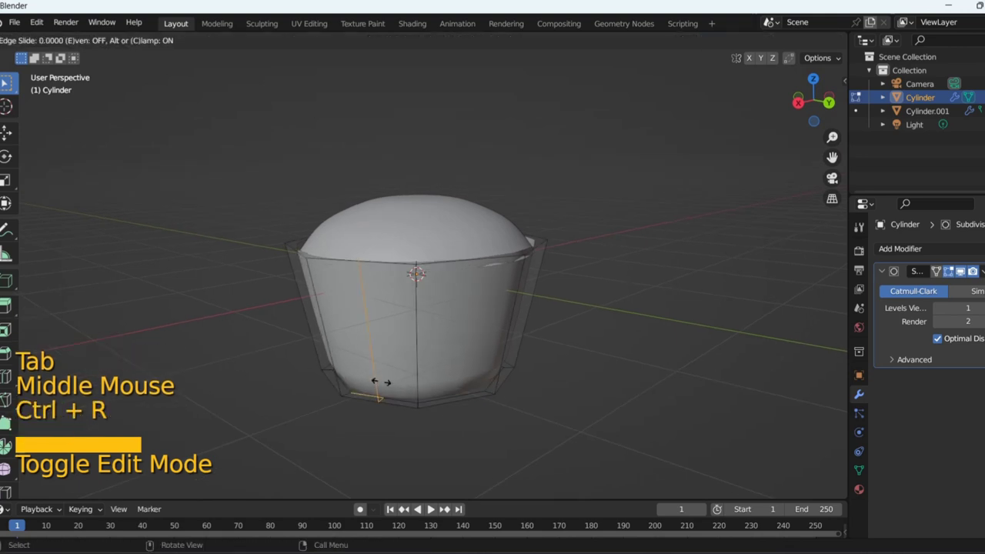
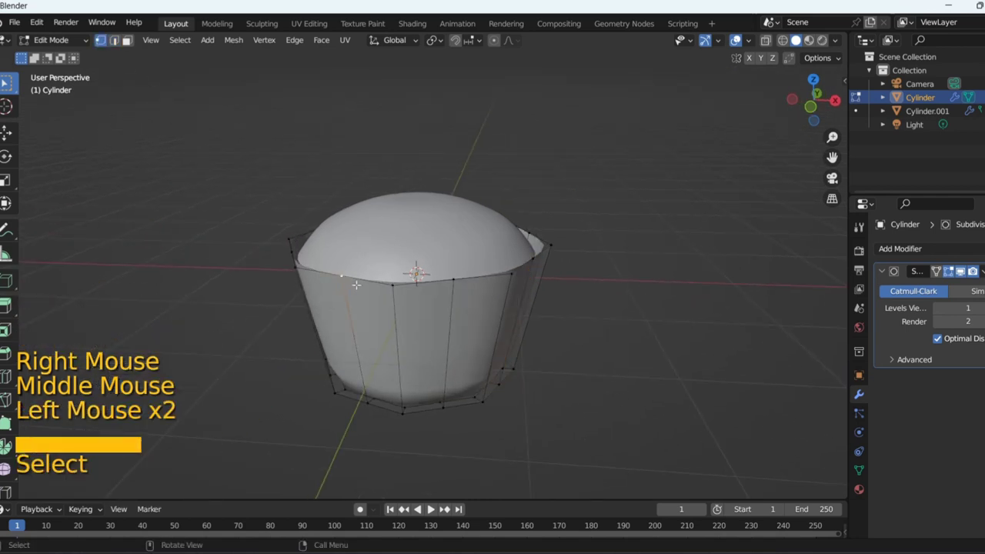
# - From front view, box-select the dough's upper ring of vertices for proportional shaping
pyautogui.press('KP_1')
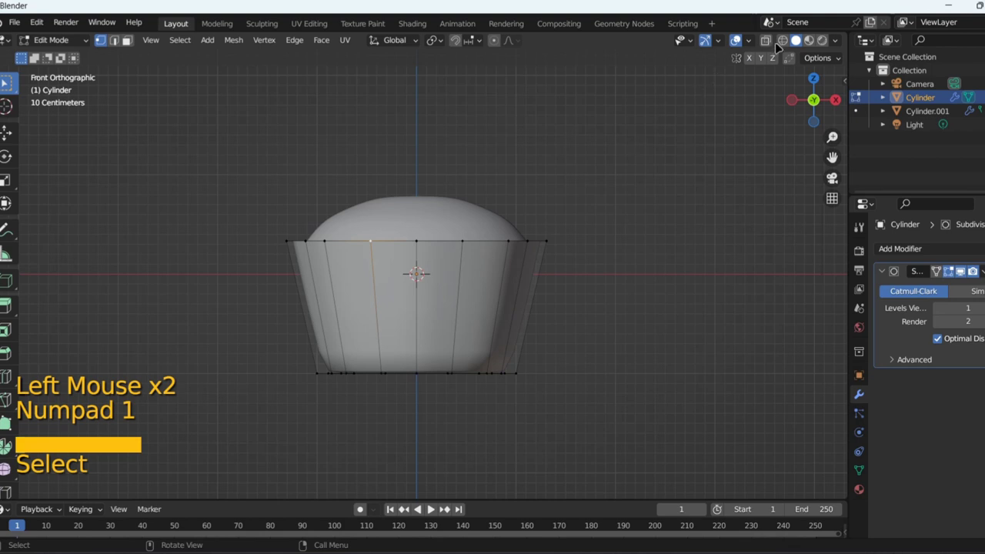
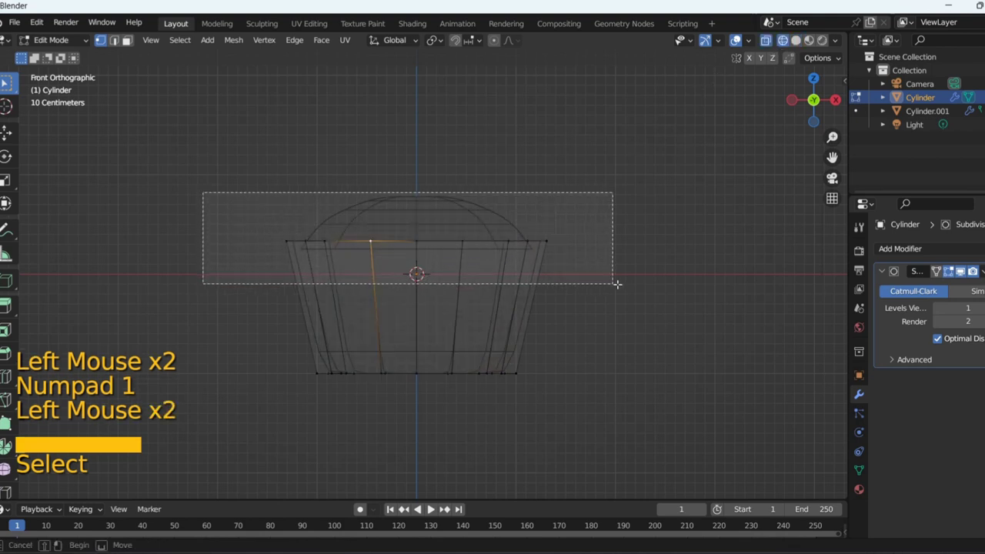
pyautogui.click(802, 41)
pyautogui.click(189, 42)
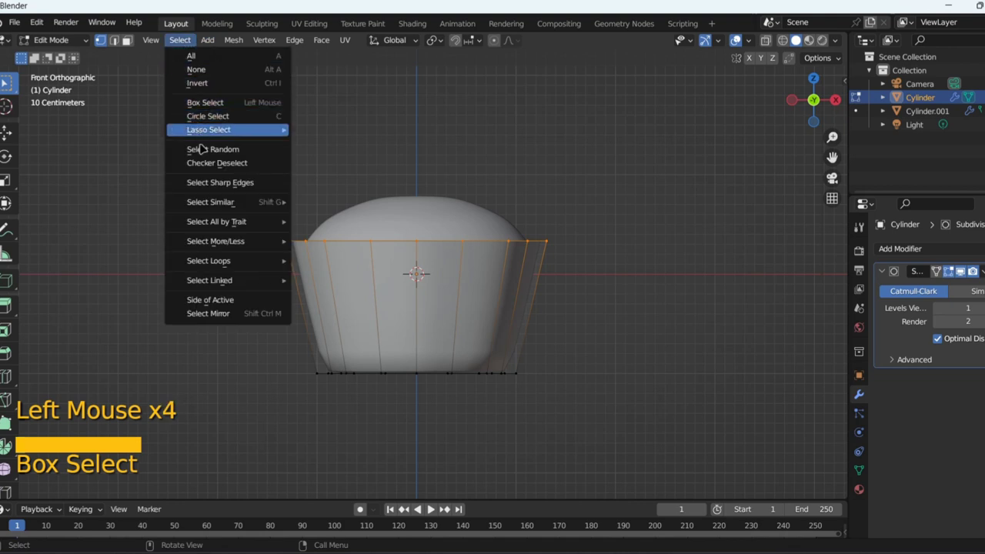
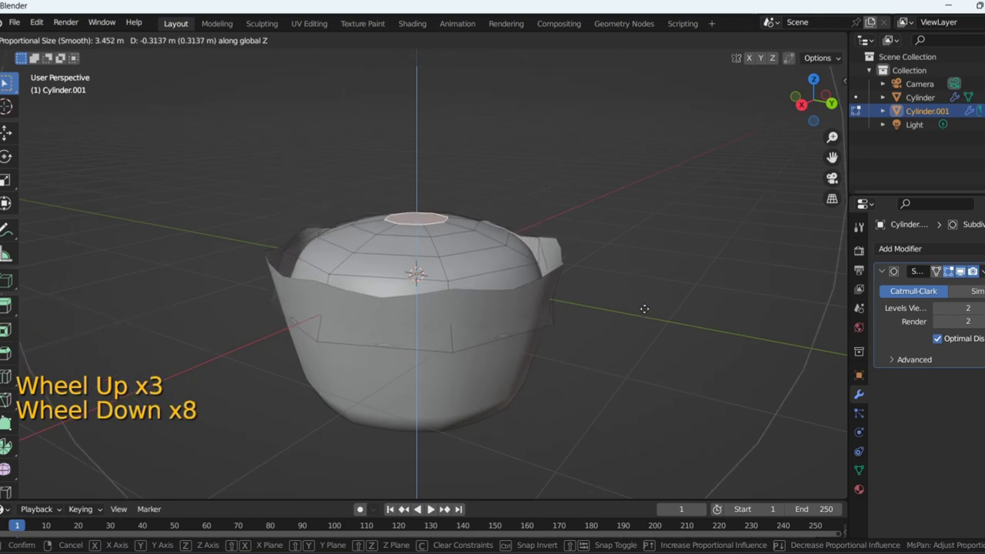
# - Adjust the proportional falloff while moving the top vertices to give the dough a wavy raised edge
pyautogui.scroll(3)
pyautogui.scroll(3)
pyautogui.scroll(3)
pyautogui.scroll(-3)
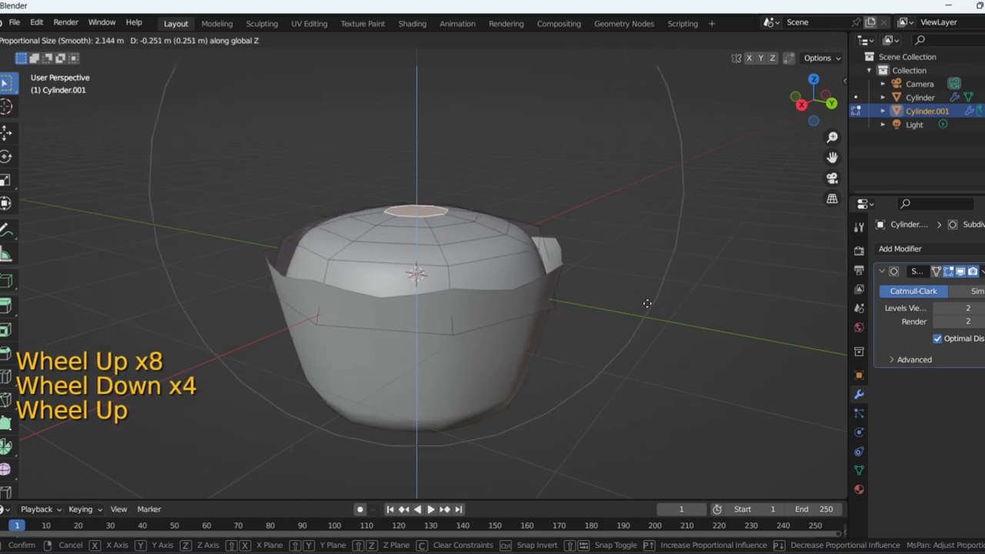
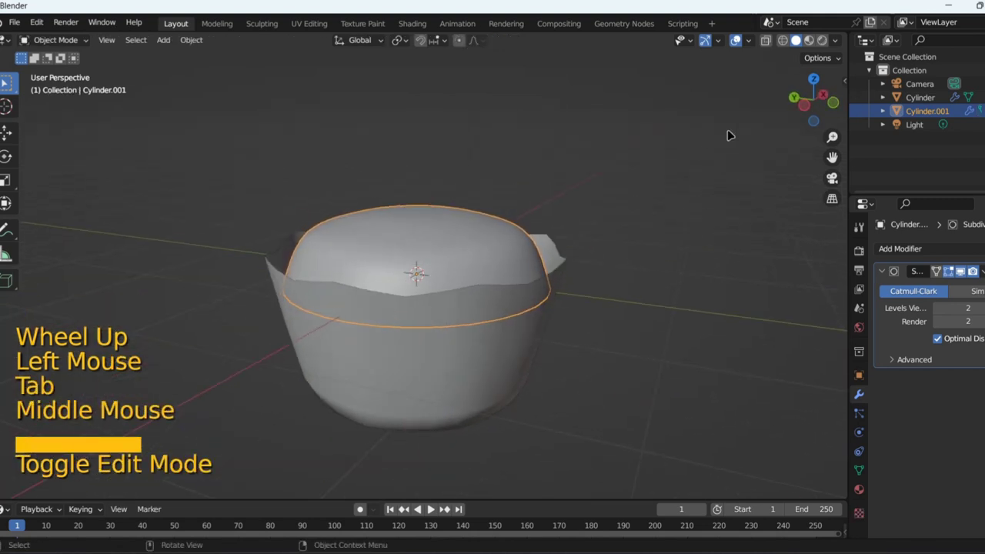
pyautogui.click(502, 139)
# - Select the pot and raise its Subdivision Levels Viewport to 2, inspecting the smoothing from several angles
pyautogui.middleClick(363, 181)
pyautogui.middleClick(422, 306)
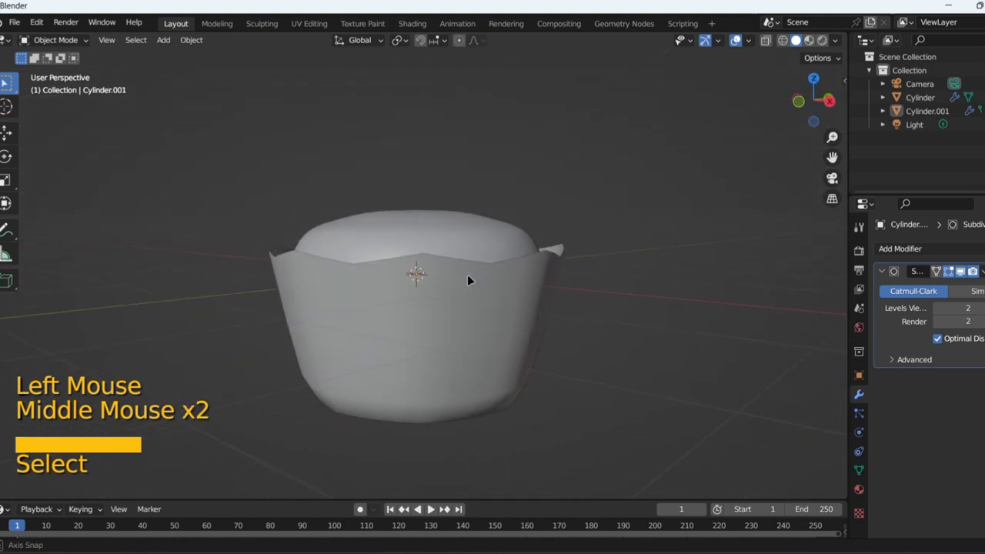
pyautogui.click(488, 317)
pyautogui.middleClick(553, 345)
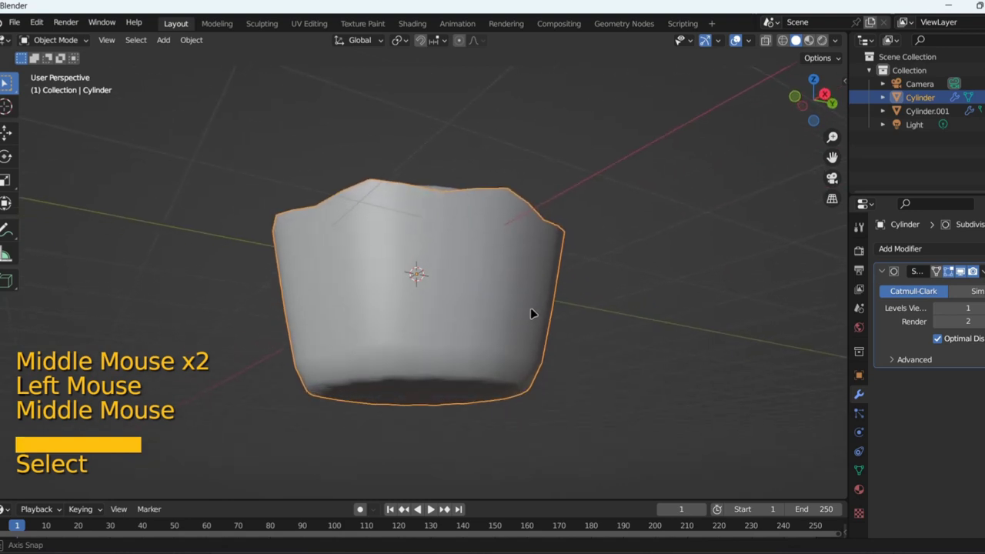
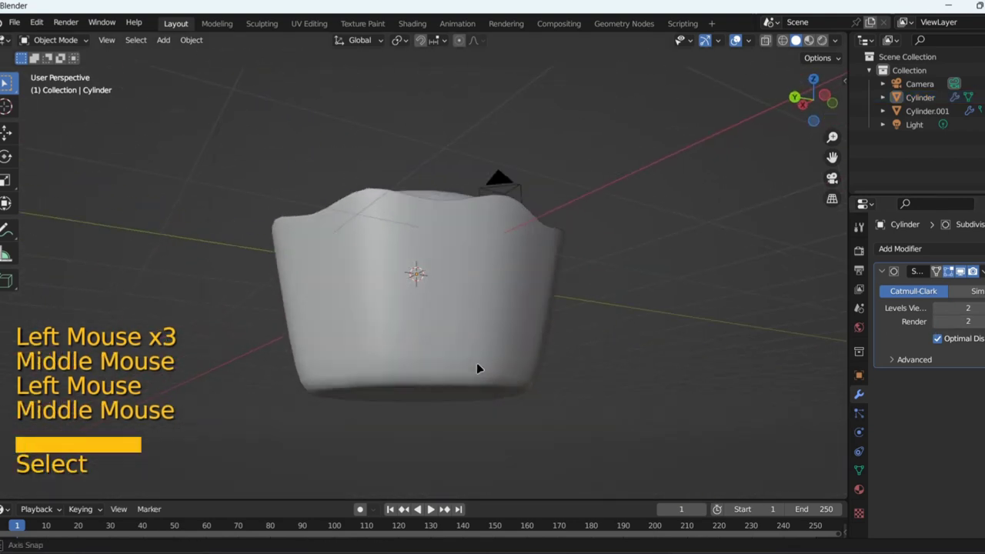
pyautogui.middleClick(620, 333)
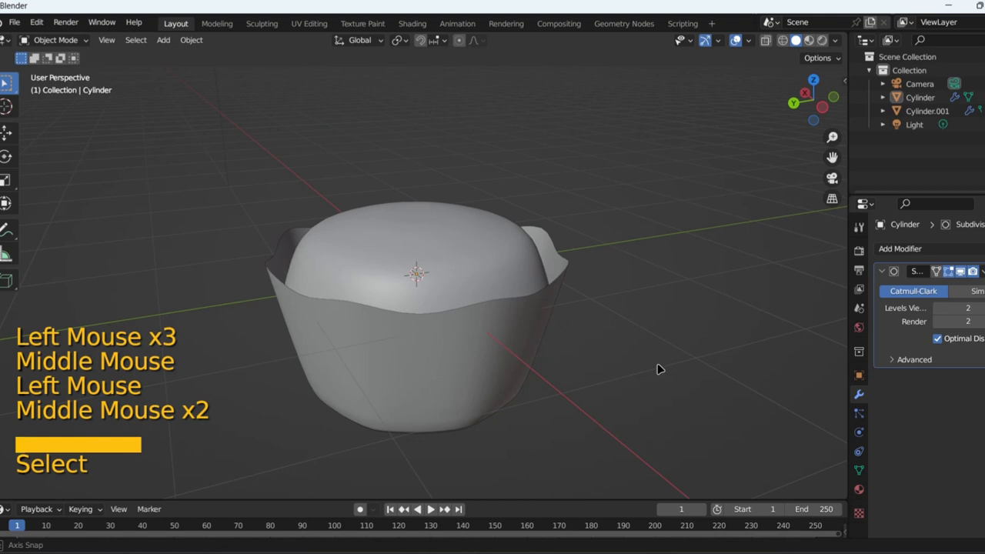
pyautogui.middleClick(430, 368)
# - Add a plane and move it down along Z to sit at the pot's base
pyautogui.press('KP_1')
pyautogui.press('shift+a')
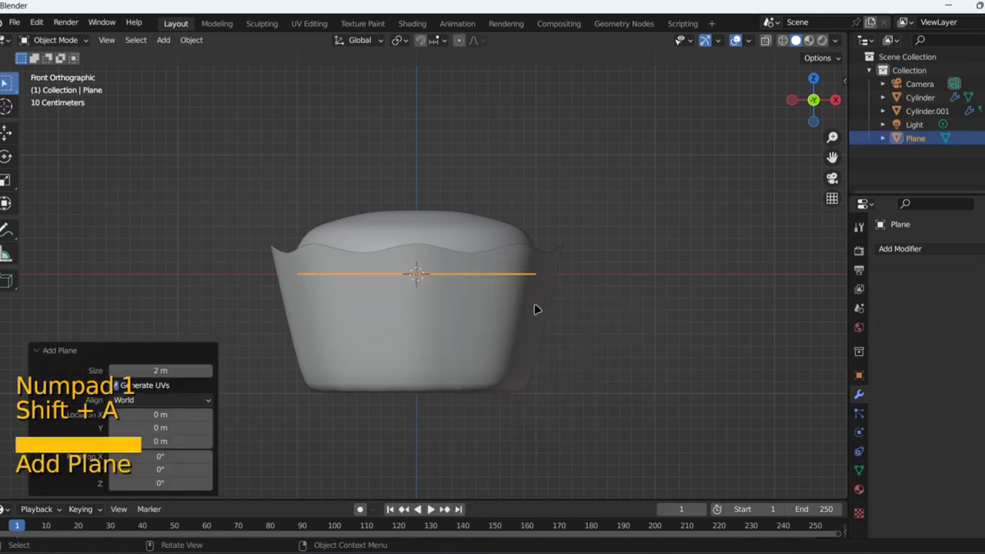
pyautogui.press('g')
pyautogui.press('z')
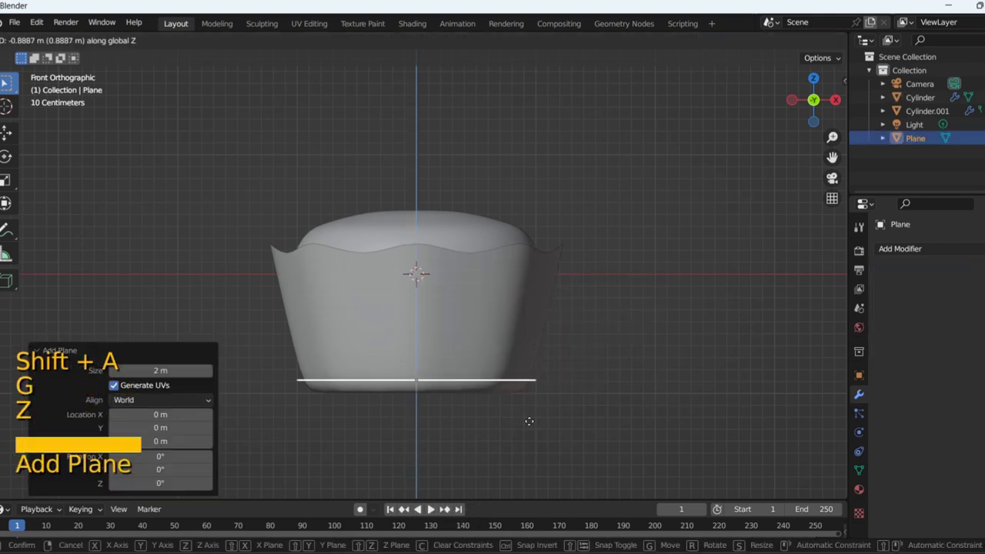
pyautogui.click(534, 428)
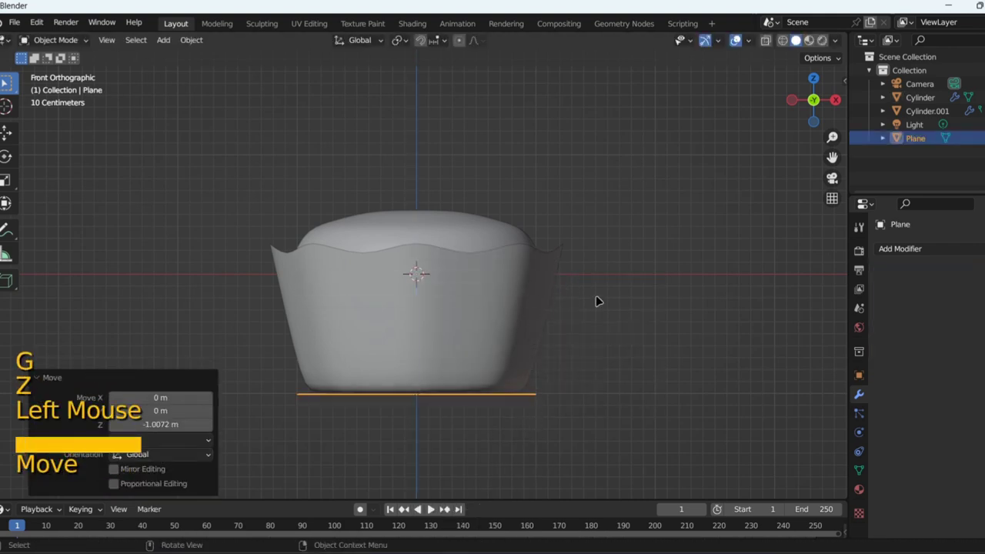
pyautogui.middleClick(598, 309)
# - Scale the plane up twice into a large ground floor under the pot
pyautogui.press('s')
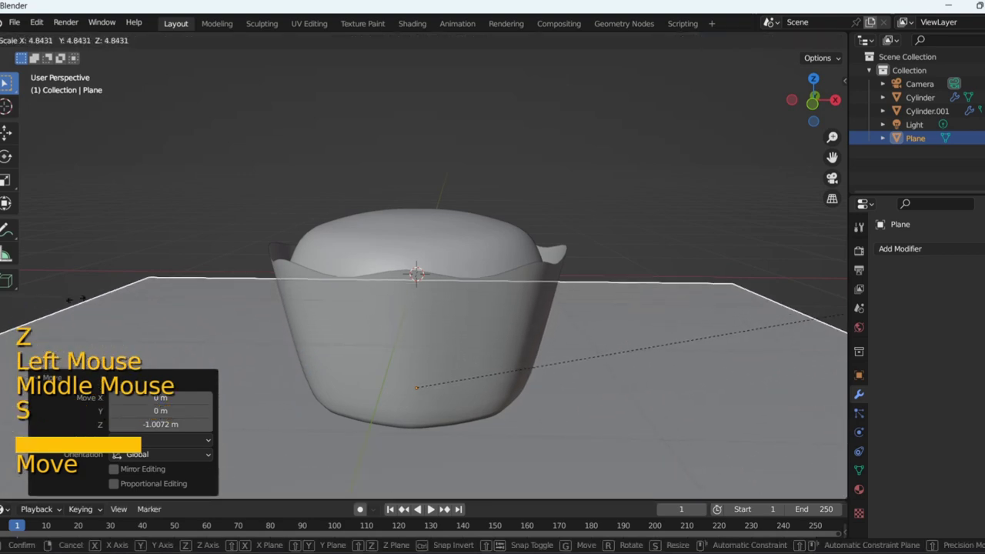
pyautogui.click(464, 251)
pyautogui.middleClick(609, 176)
pyautogui.press('s')
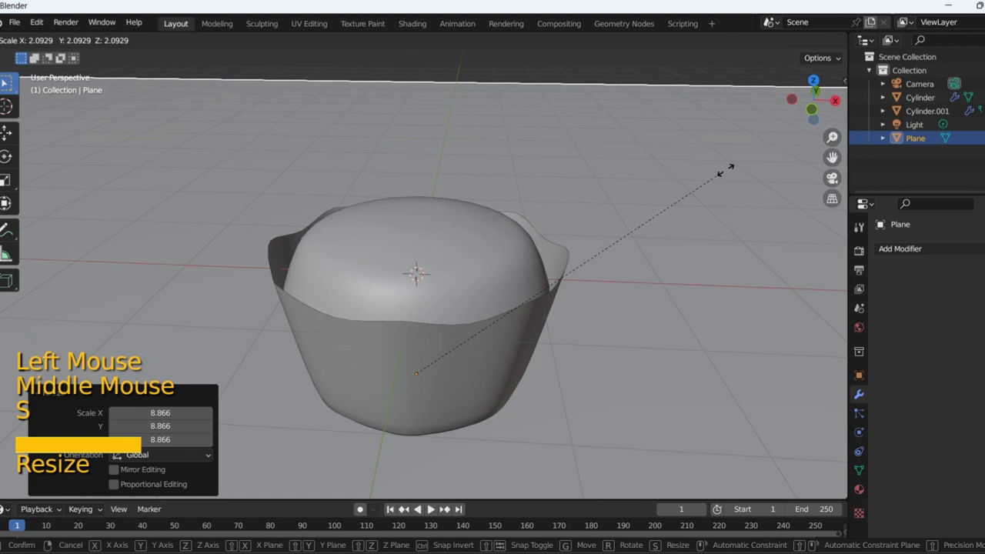
pyautogui.click(731, 173)
pyautogui.scroll(-3)
pyautogui.middleClick(472, 286)
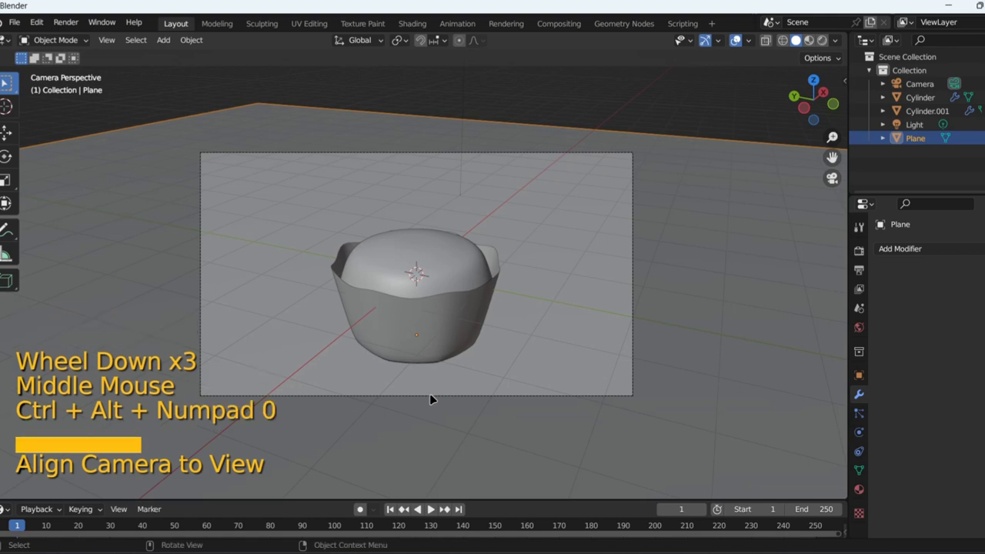
# - Select the camera and move it slightly lower to reframe the pot
pyautogui.click(571, 155)
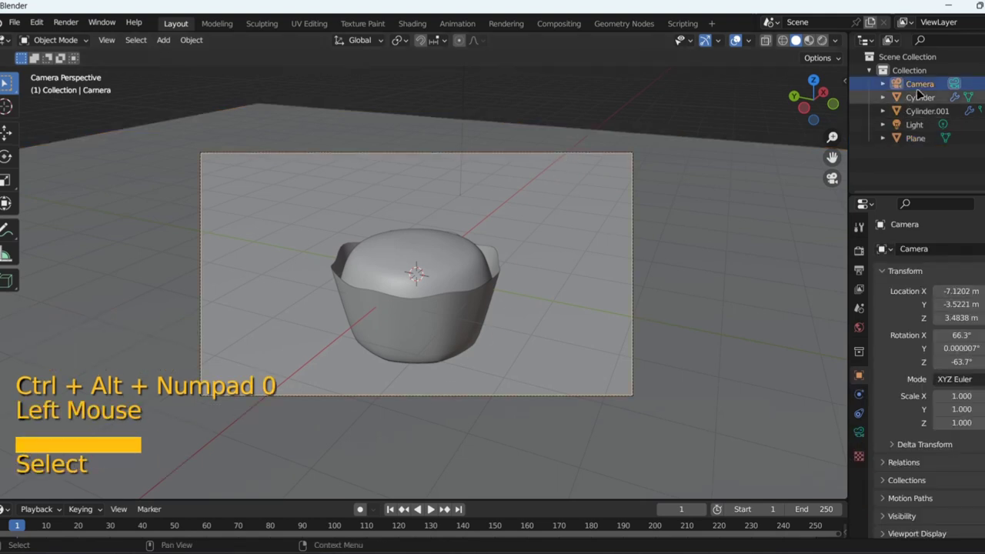
pyautogui.click(929, 85)
pyautogui.press('g')
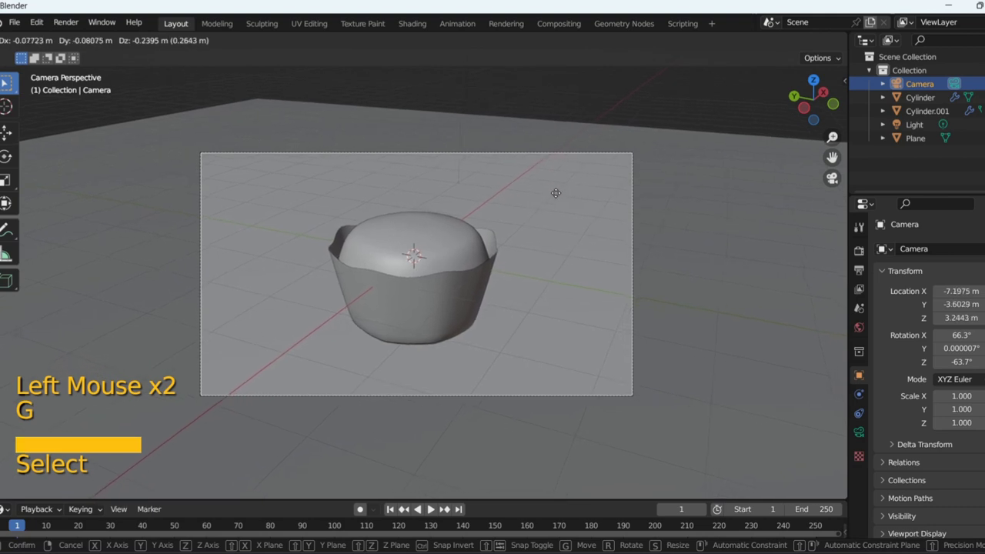
pyautogui.click(563, 201)
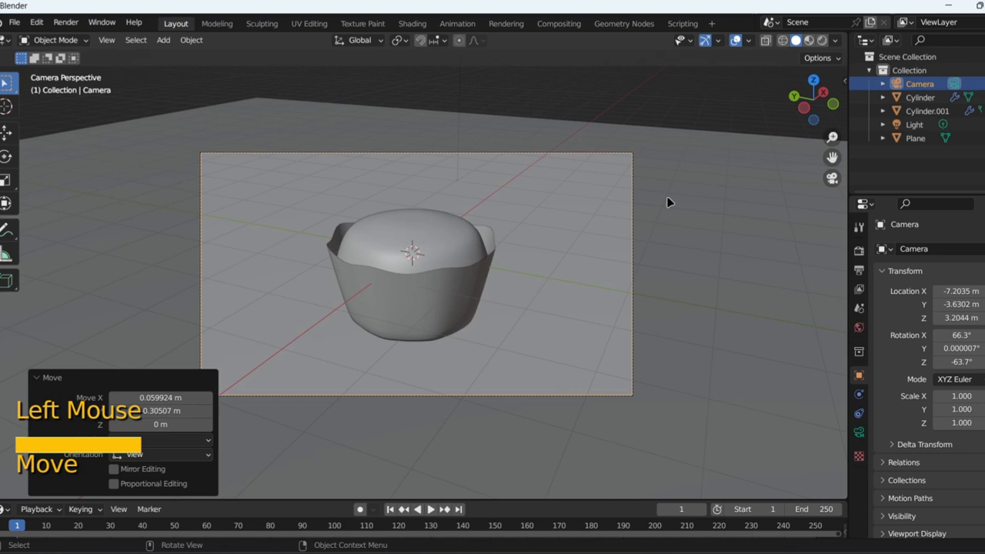
# - Leave camera view and zoom out to see the whole scene with the default light
pyautogui.press('KP_0')
pyautogui.scroll(-3)
pyautogui.middleClick(714, 239)
pyautogui.scroll(-3)
# - Delete the default light and add an area light moved up along Z above the pot
pyautogui.click(486, 157)
pyautogui.press('x')
pyautogui.press('shift+a')
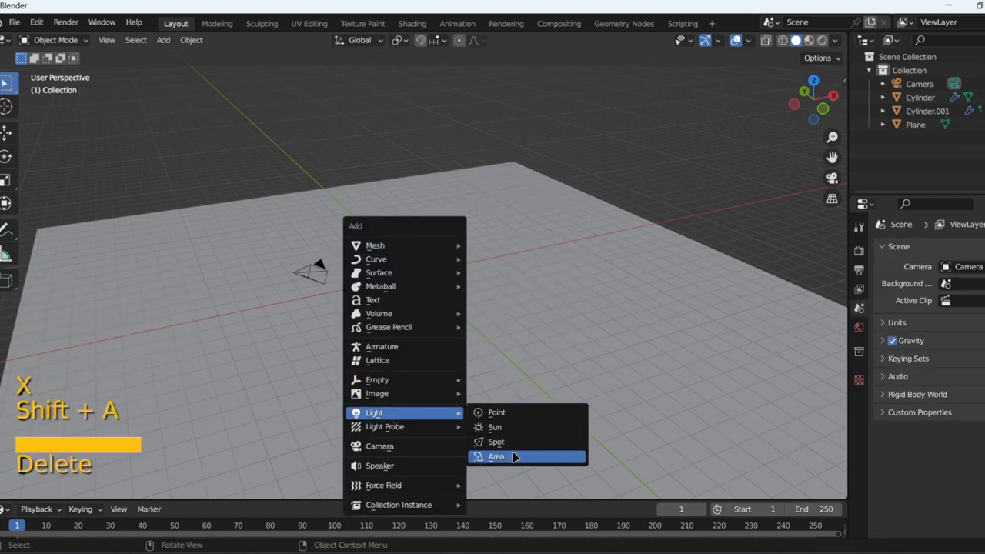
pyautogui.press('g')
pyautogui.press('z')
pyautogui.click(479, 304)
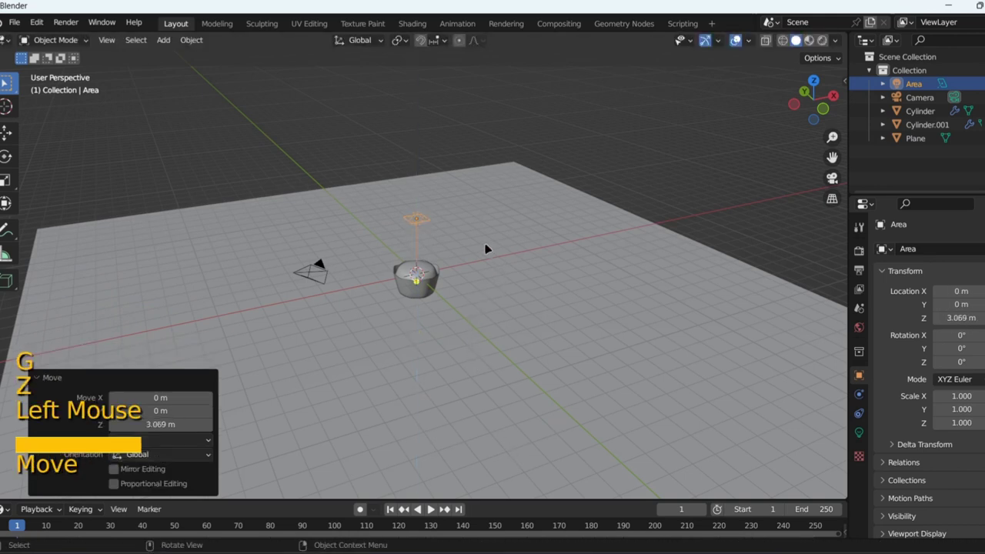
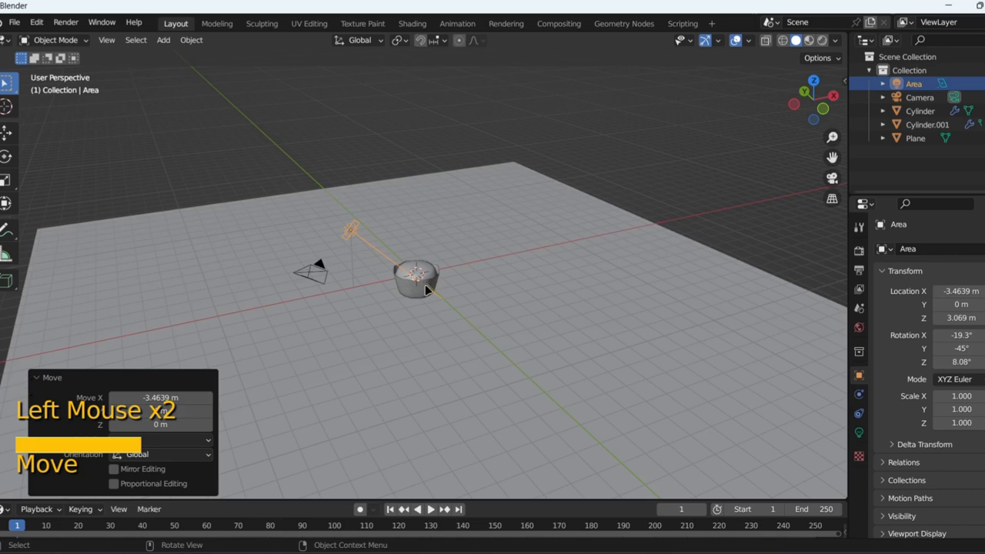
# - Check the lit pot through the camera view
pyautogui.press('KP_0')
pyautogui.scroll(3)
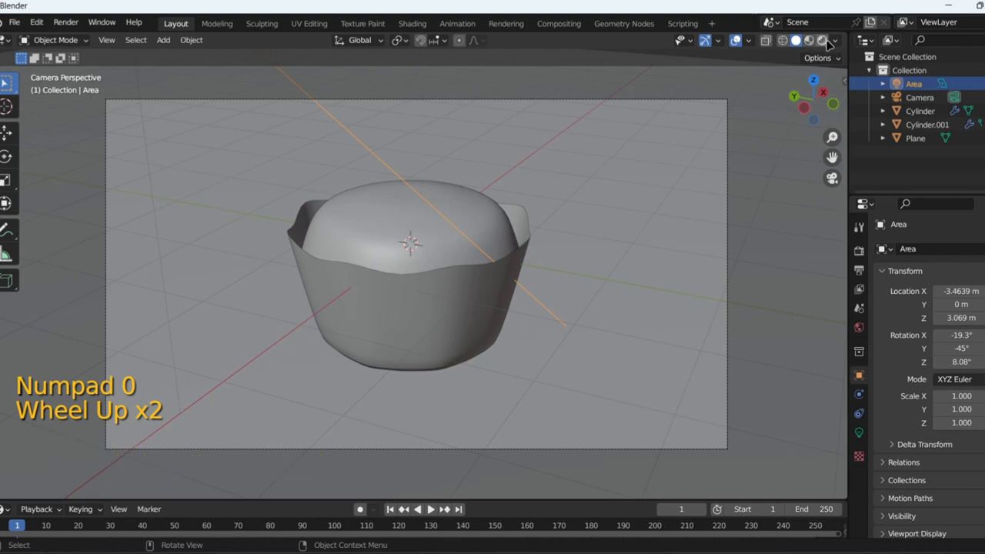
# - Switch the viewport to rendered shading to preview the lit scene with shadows
pyautogui.click(831, 44)
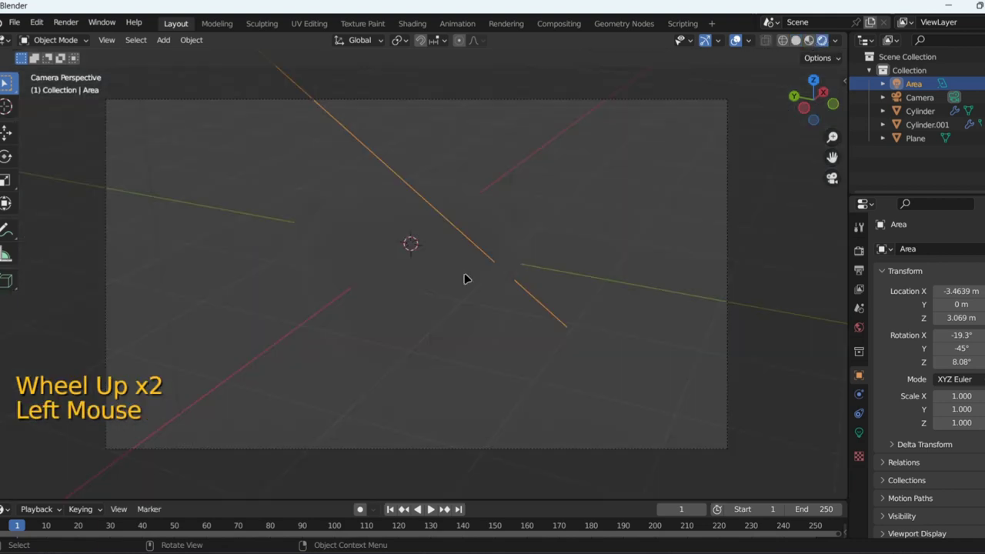
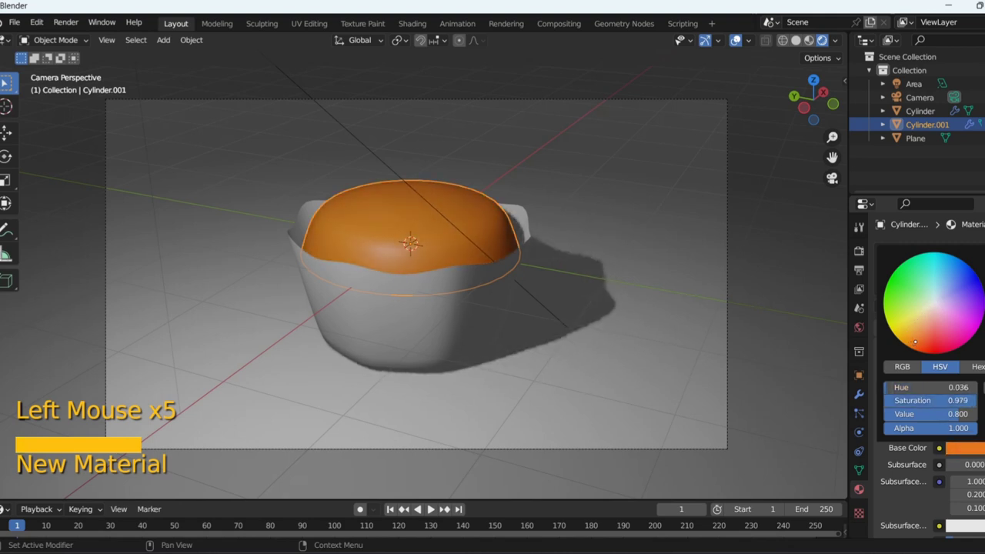
# - Select the blue pot and raise its material roughness from 0.5 to about 0.78
pyautogui.write('l')
pyautogui.click(408, 334)
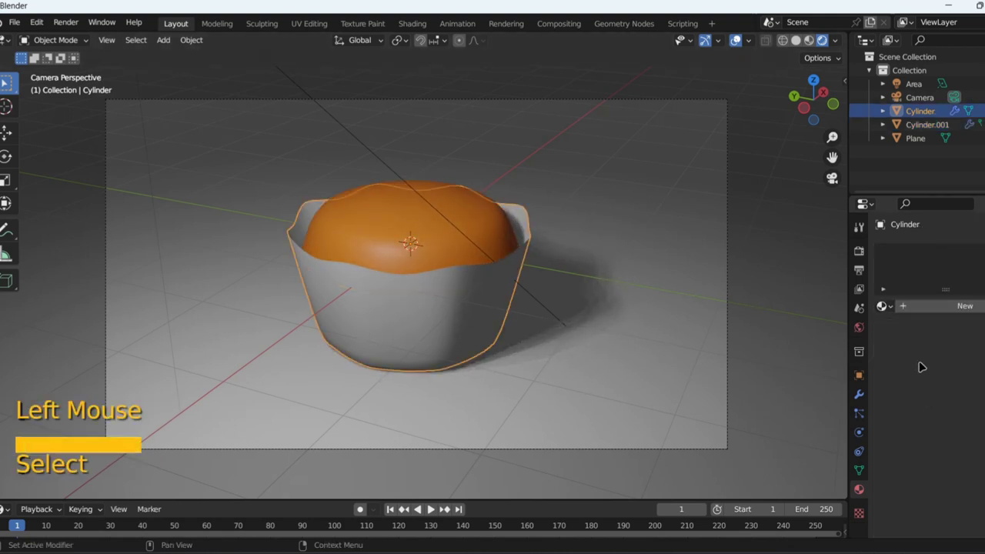
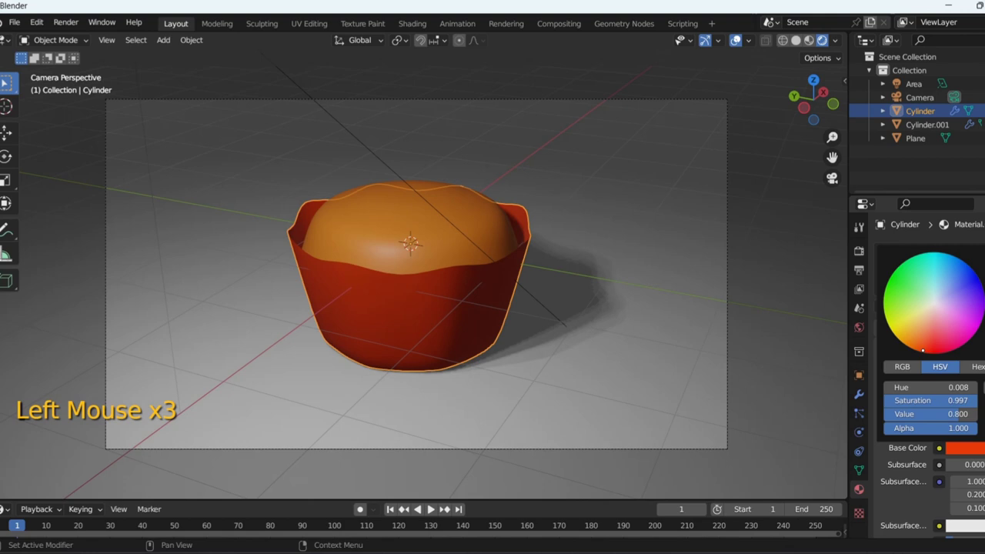
pyautogui.press('l')
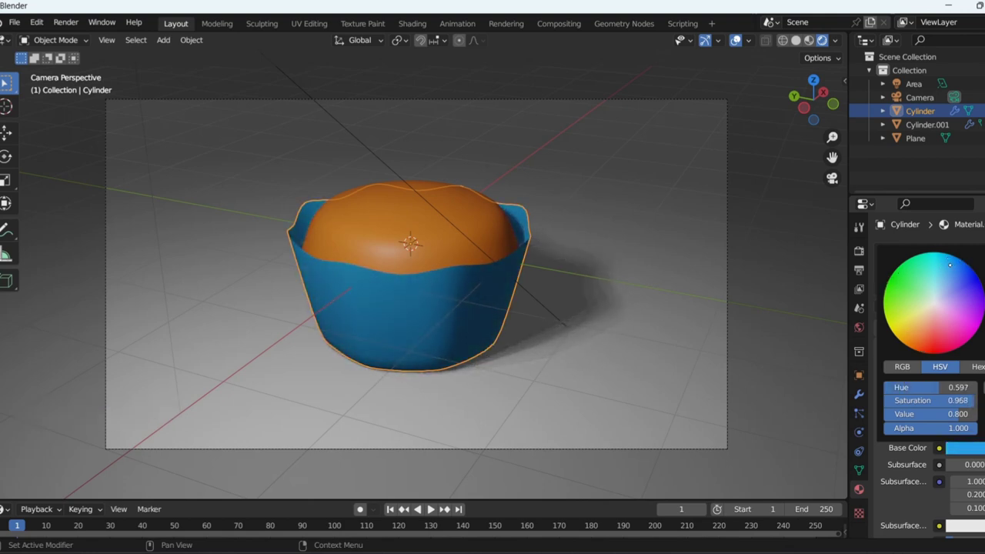
pyautogui.scroll(-3)
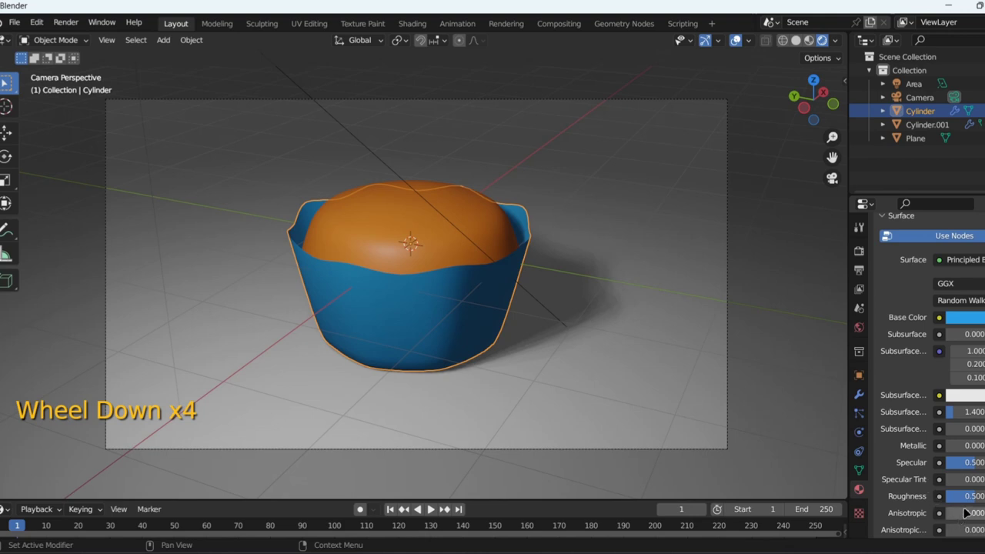
pyautogui.click(975, 499)
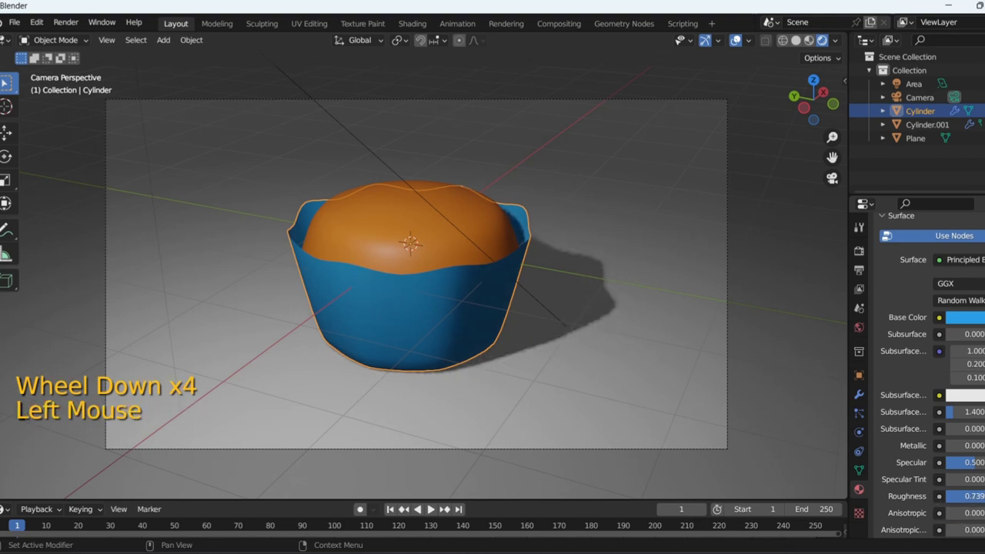
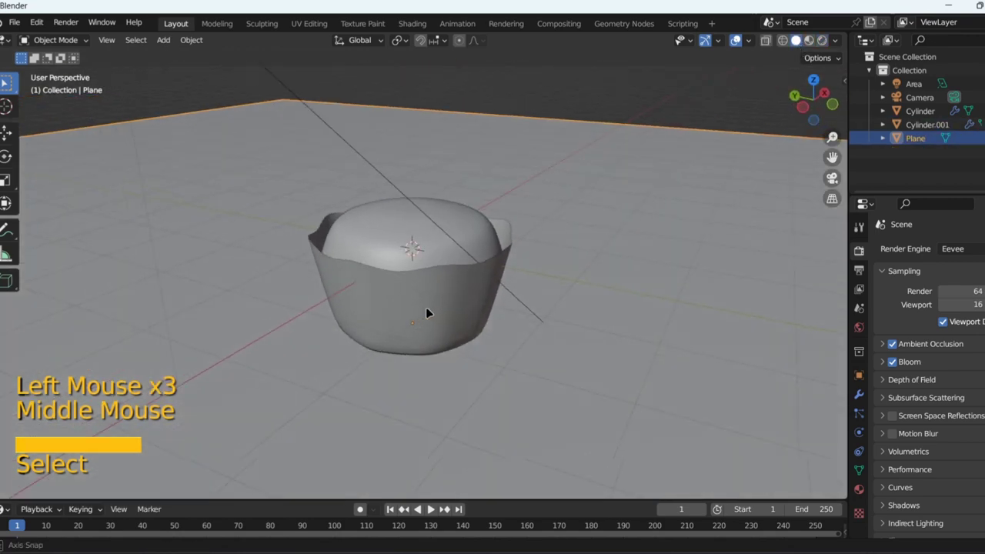
# - Add a new UV Sphere mesh to the scene via the Shift+A add menu
pyautogui.press('shift+a')
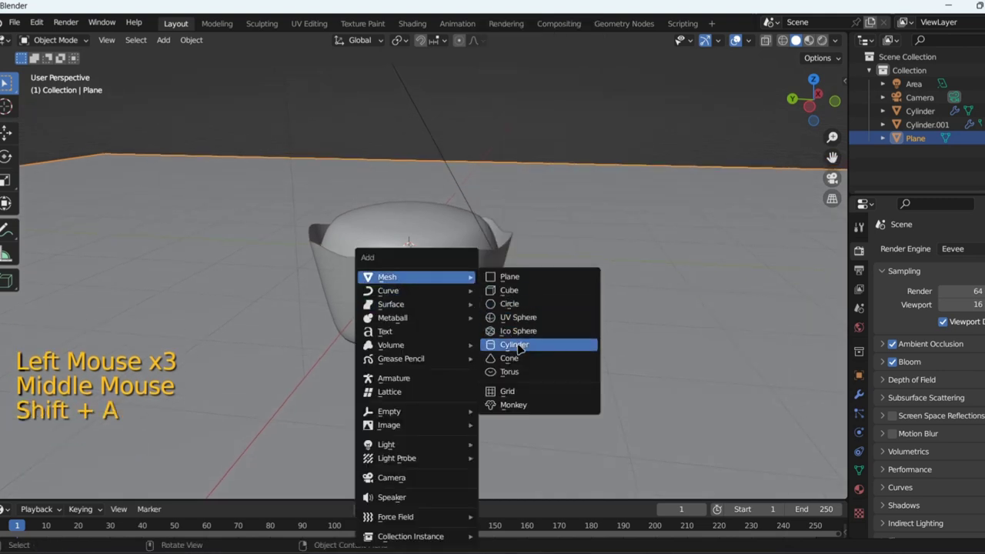
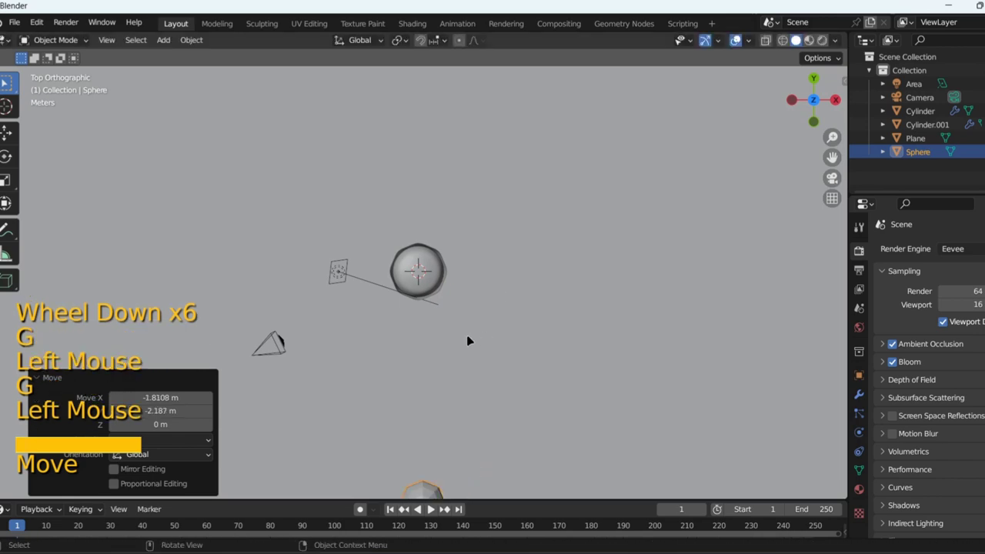
pyautogui.press('KP_1')
pyautogui.scroll(3)
pyautogui.middleClick(430, 340)
pyautogui.middleClick(657, 359)
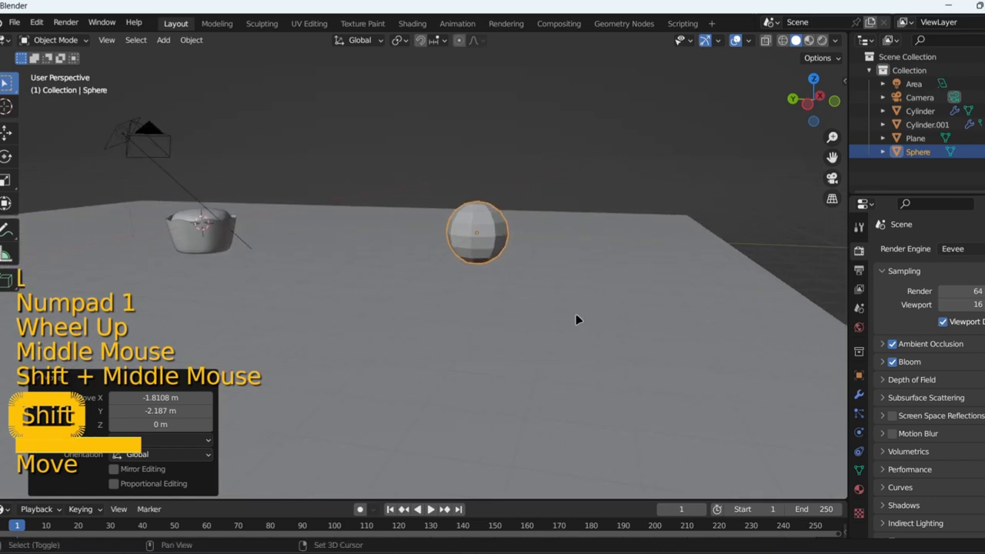
pyautogui.scroll(3)
# - Frame the new sphere in a straight-on view and enter Edit Mode on its mesh
pyautogui.press('KP_1')
pyautogui.press('KP_Decimal')
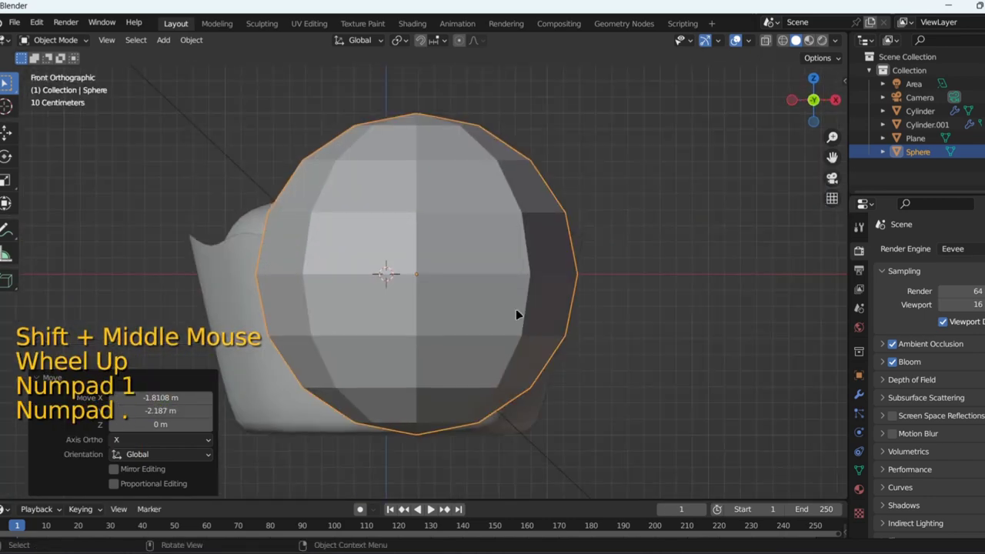
pyautogui.press('KP_3')
pyautogui.scroll(-3)
# - Bevel the sphere's middle edge loop with Ctrl+B to stretch it into a capsule
pyautogui.press('Tab')
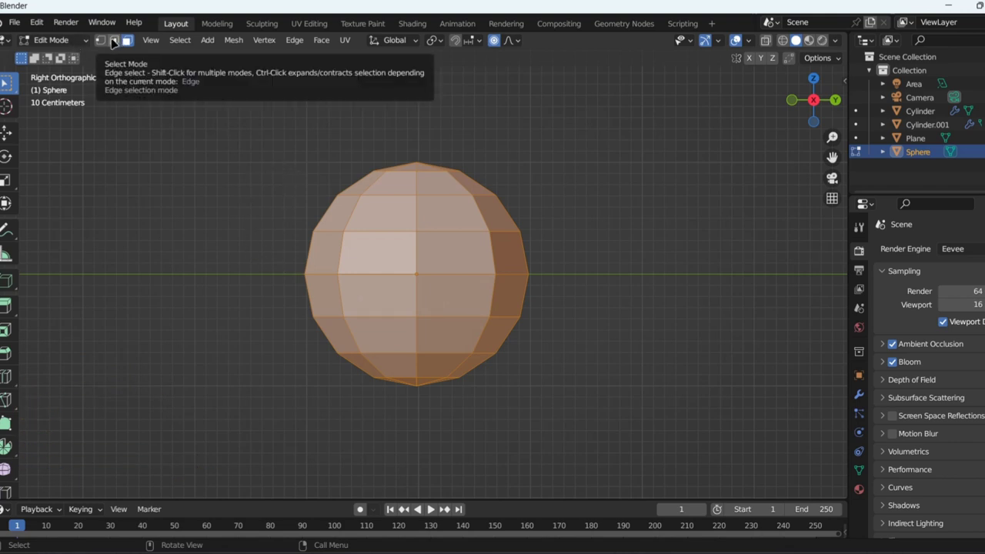
pyautogui.click(118, 41)
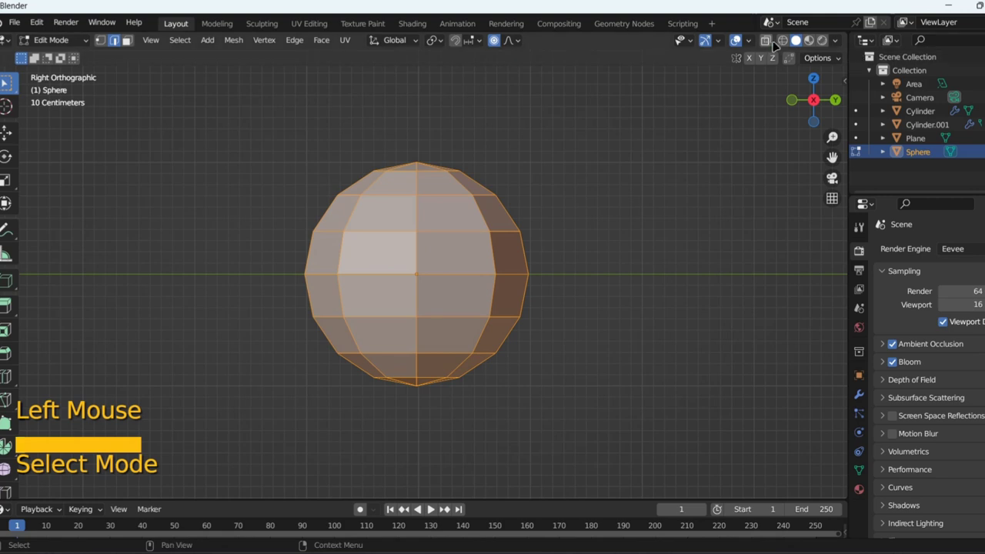
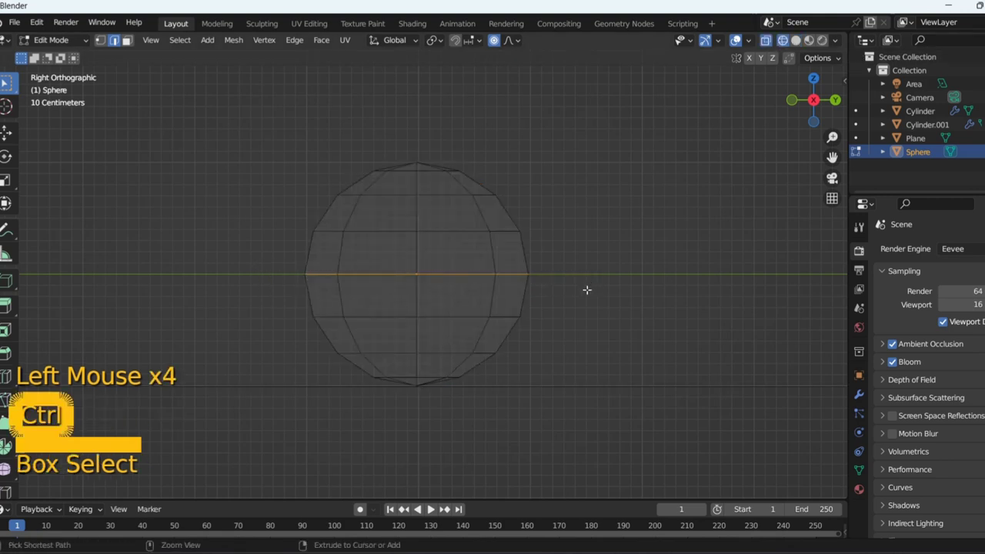
pyautogui.press('ctrl+b')
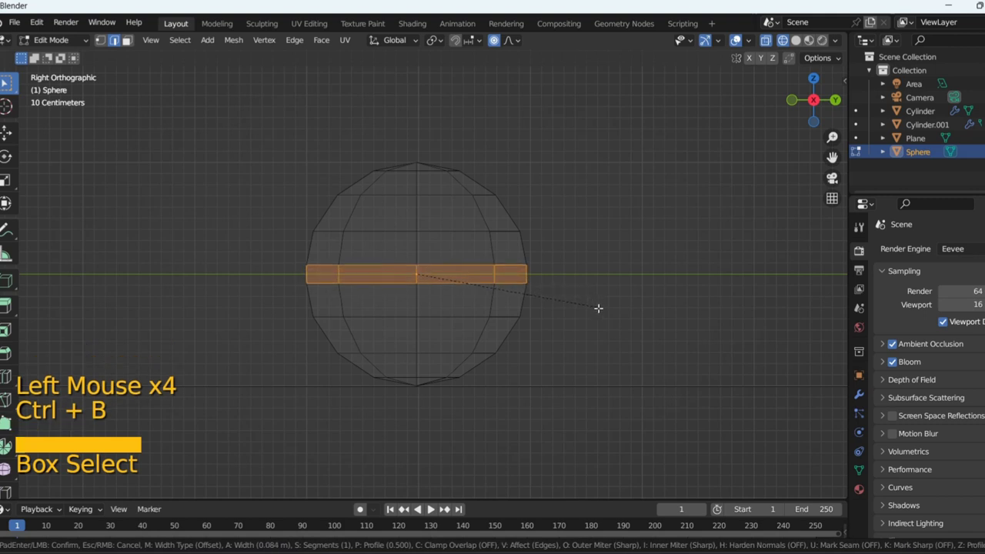
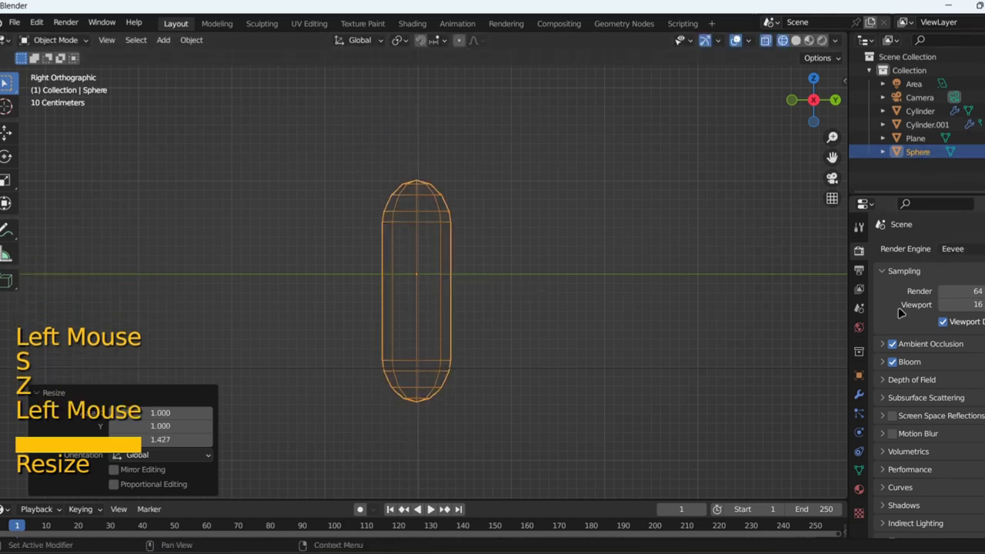
# - Rename the capsule RED, name its shifted copy YELO, and duplicate YELO again
pyautogui.click(932, 156)
pyautogui.doubleClick(925, 152)
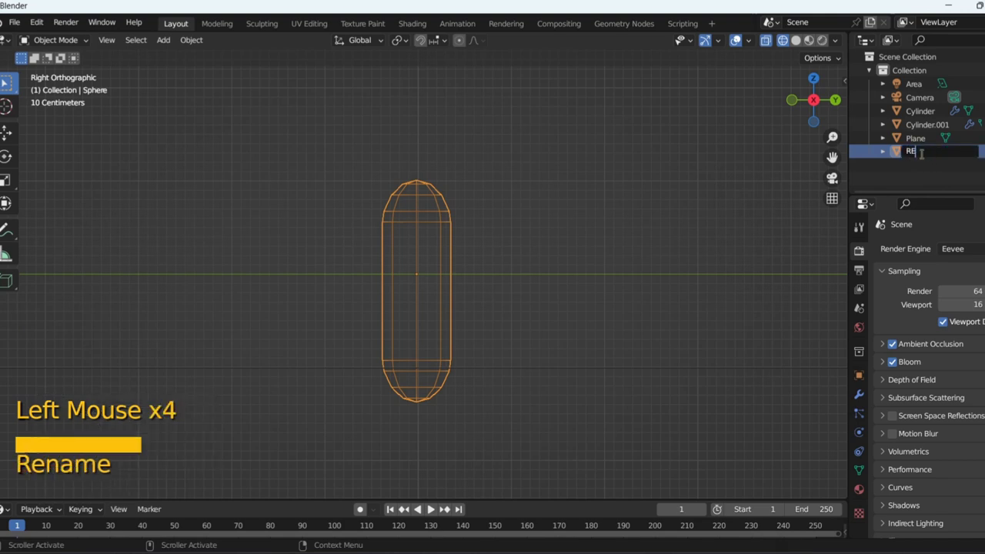
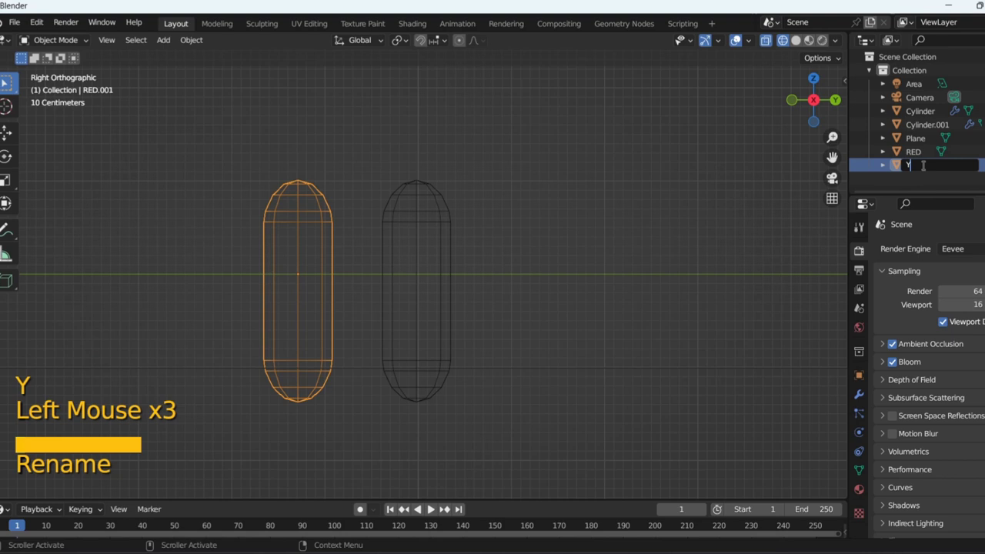
pyautogui.press('l')
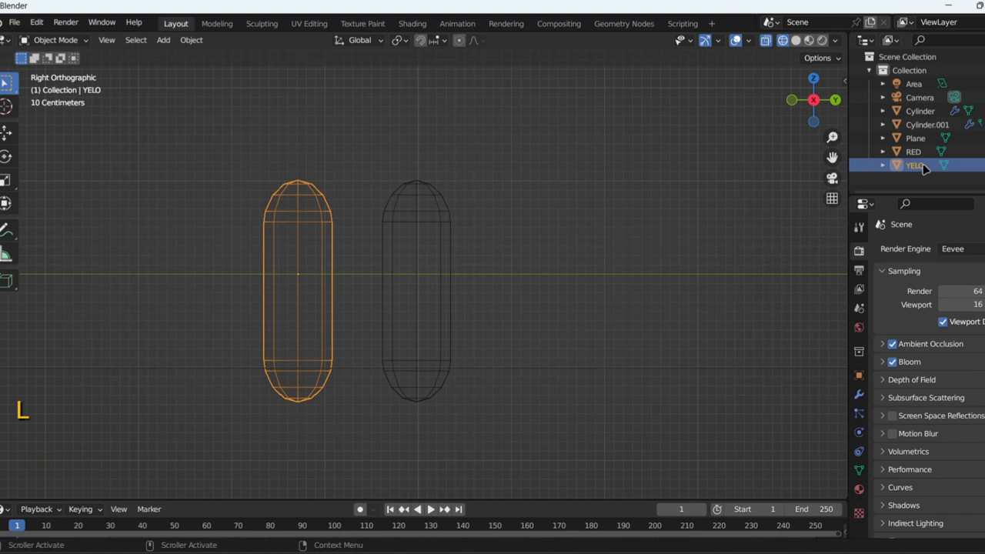
pyautogui.press('shift+d')
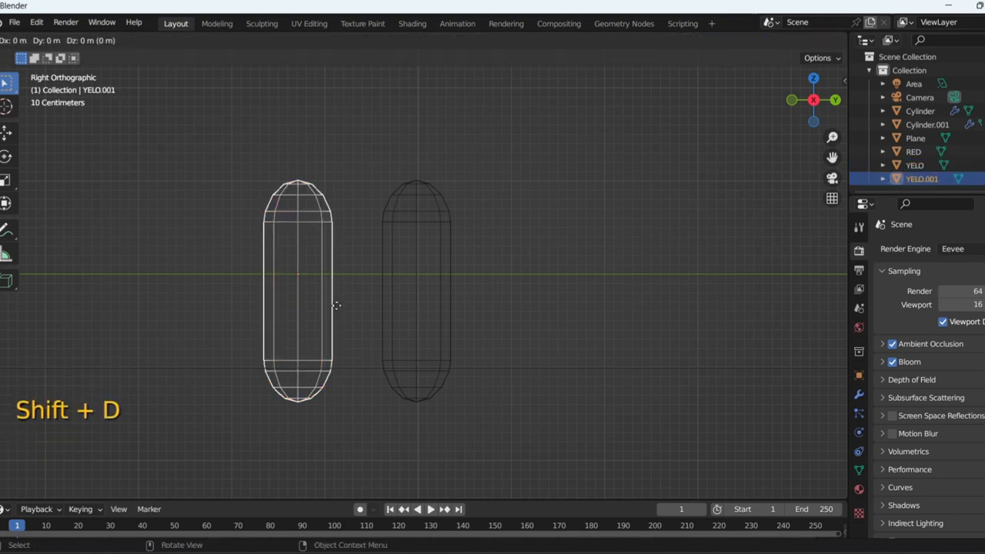
# - Place the new copy to the left and rename it BLU
pyautogui.press('y')
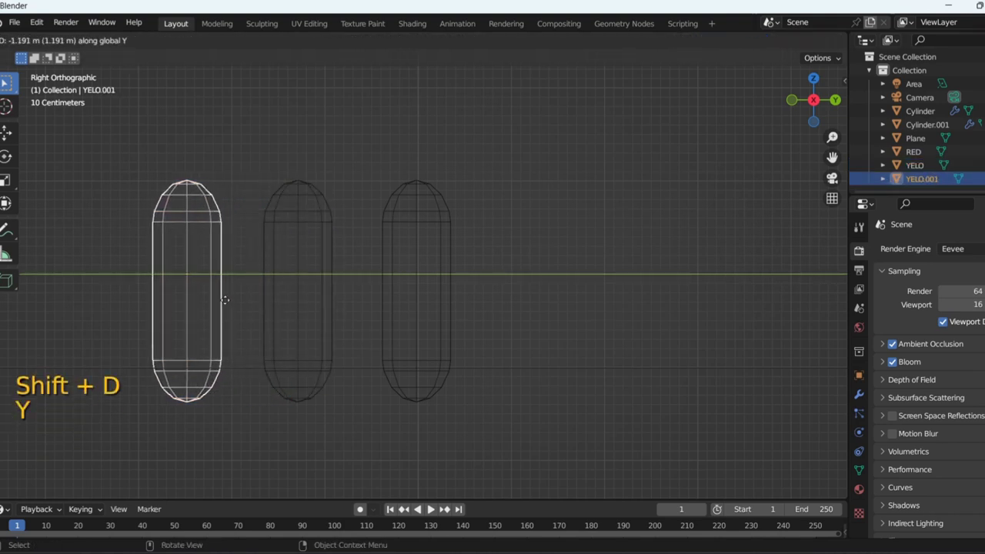
pyautogui.click(230, 302)
pyautogui.doubleClick(928, 181)
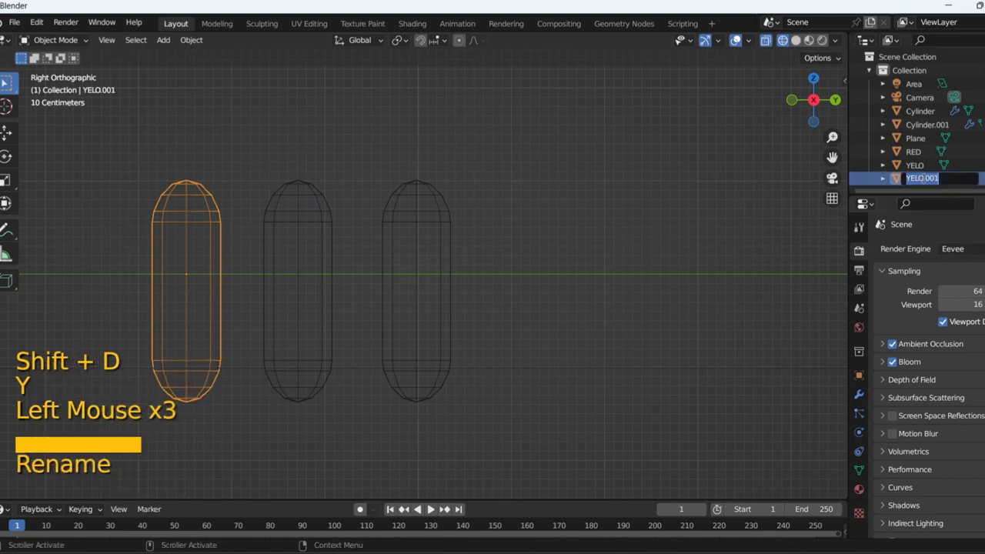
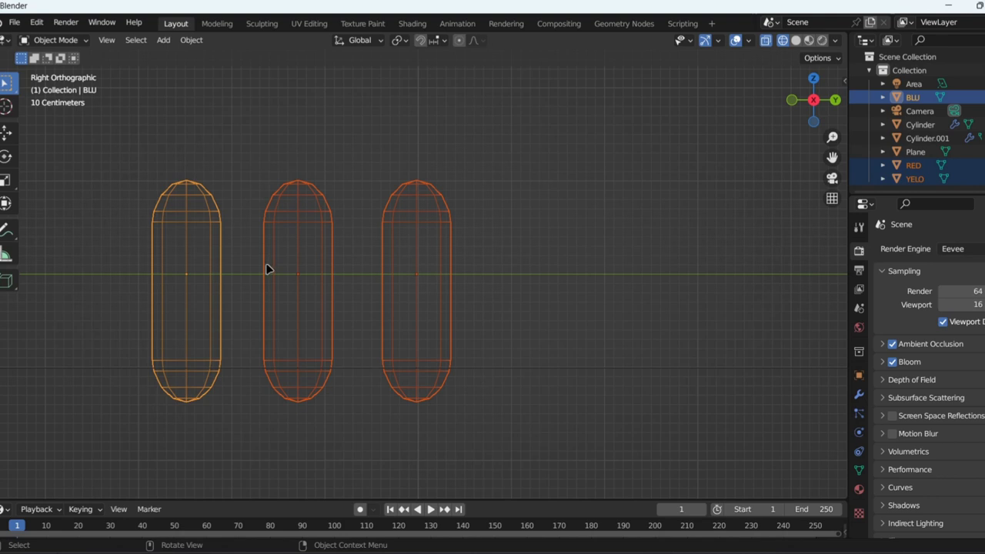
# - Move BLU, RED and YELO into a new collection, Collection 2
pyautogui.press('m')
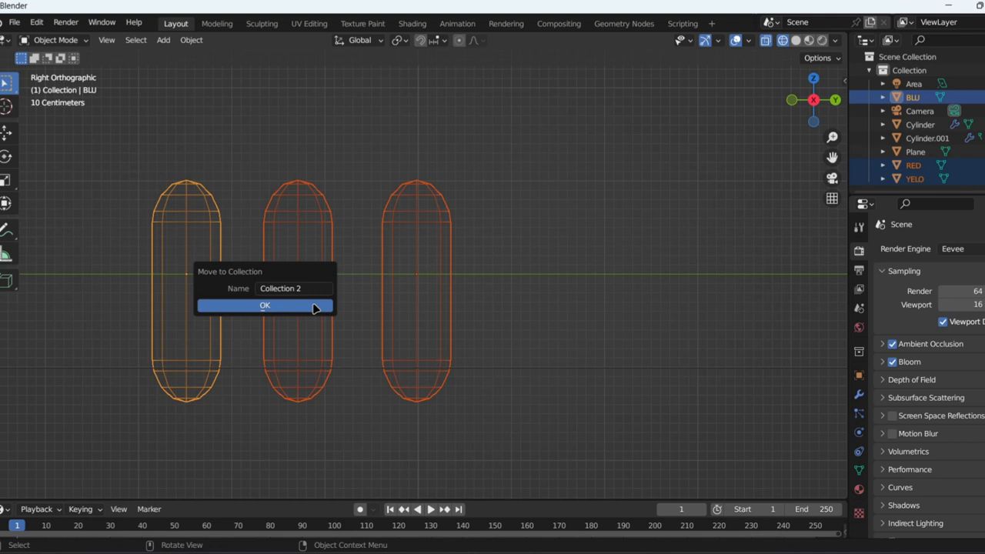
pyautogui.click(408, 310)
pyautogui.click(431, 300)
# - Show the capsules in Solid shading and give all three Shade Smooth
pyautogui.click(445, 296)
pyautogui.click(799, 41)
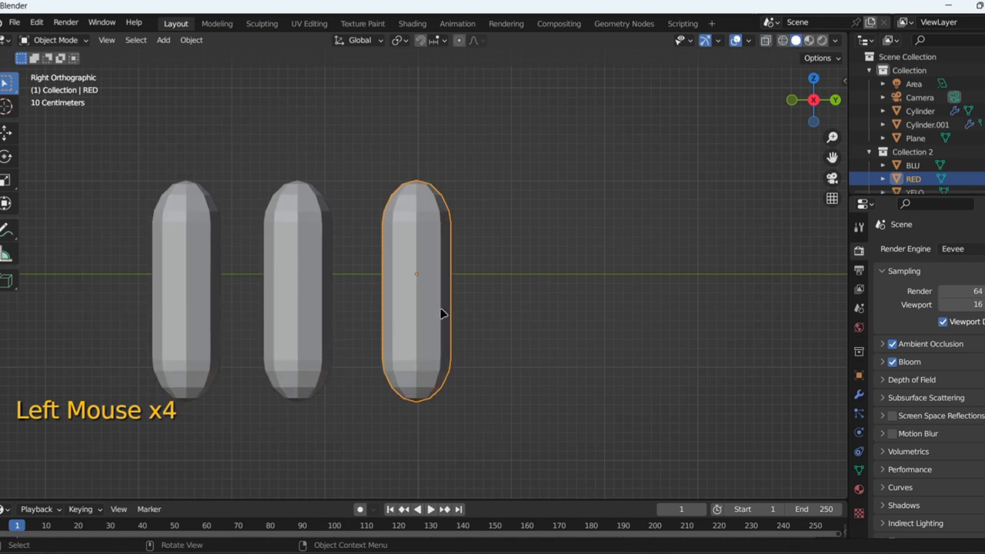
pyautogui.rightClick(443, 311)
pyautogui.click(283, 303)
pyautogui.rightClick(283, 303)
pyautogui.click(206, 286)
pyautogui.rightClick(203, 286)
pyautogui.click(409, 287)
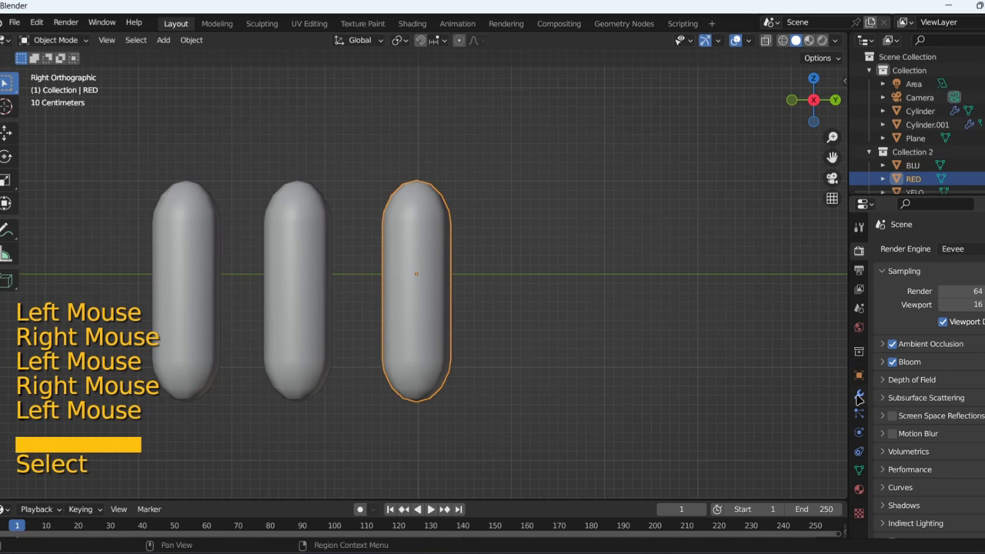
# - Add a Subdivision Surface modifier to the RED and YELO capsules
pyautogui.click(863, 398)
pyautogui.click(954, 253)
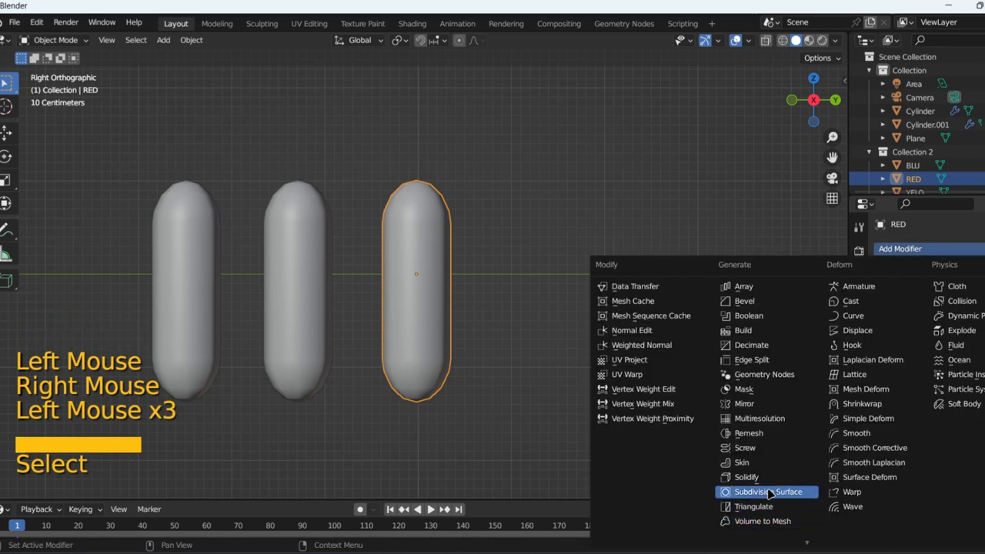
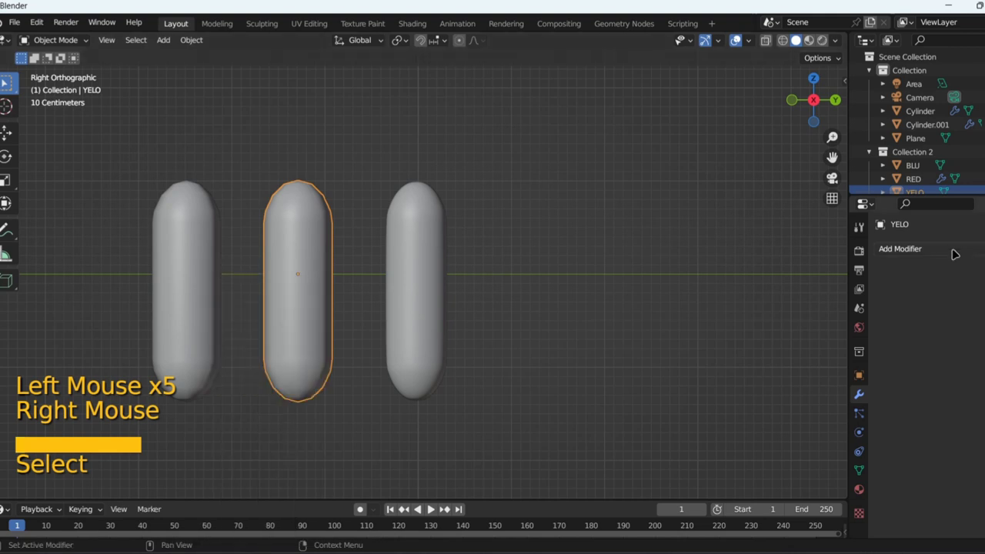
pyautogui.click(958, 250)
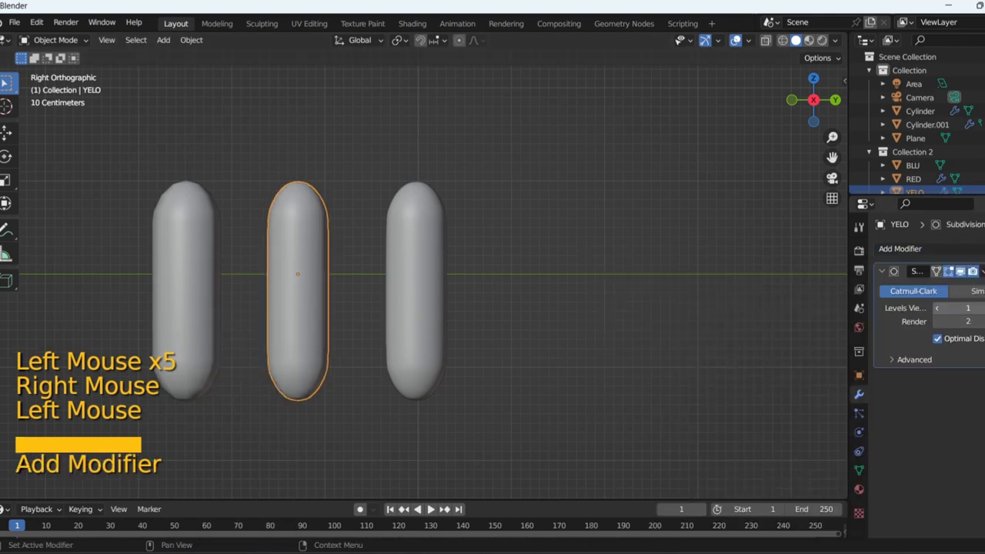
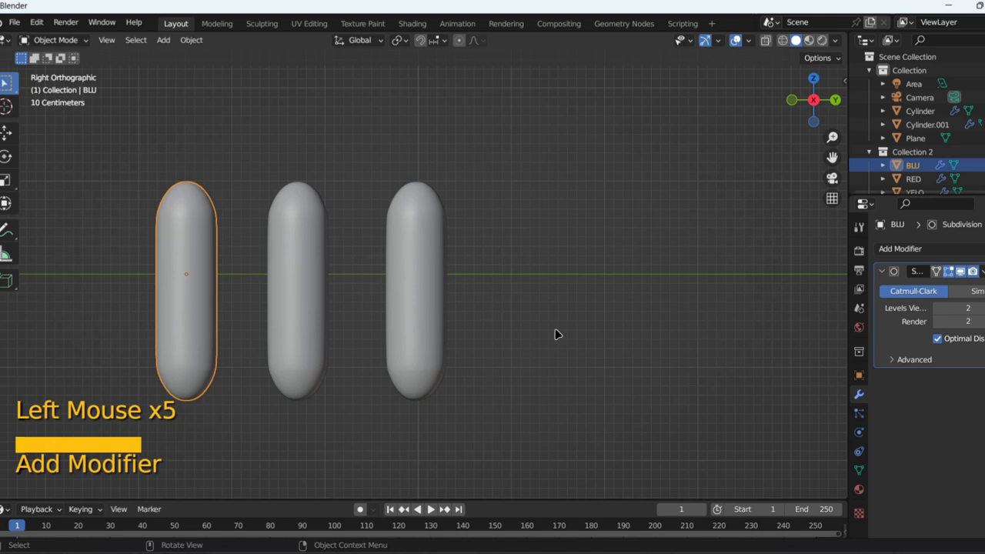
# - Give the RED and BLU capsules their own red and blue materials
pyautogui.click(560, 332)
pyautogui.click(415, 320)
pyautogui.click(861, 492)
pyautogui.click(963, 307)
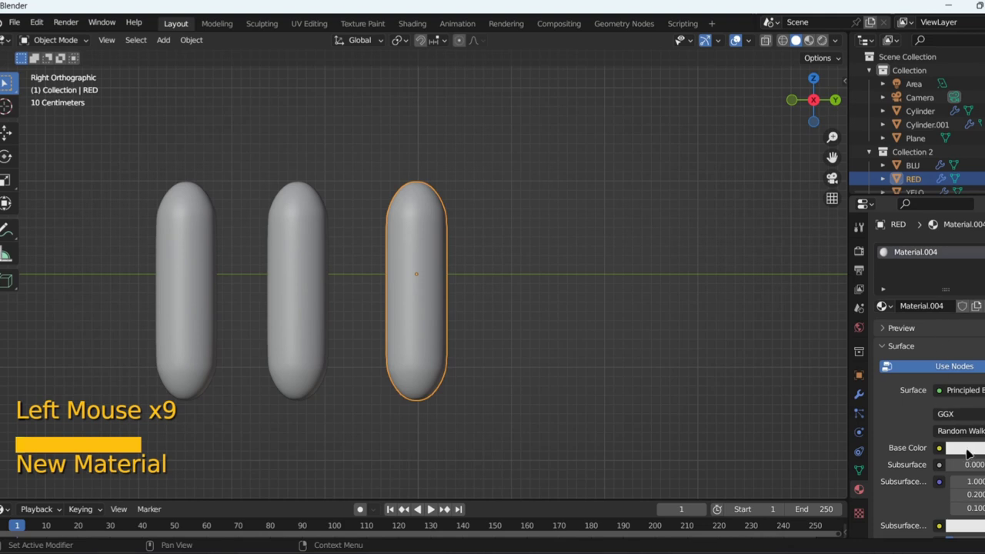
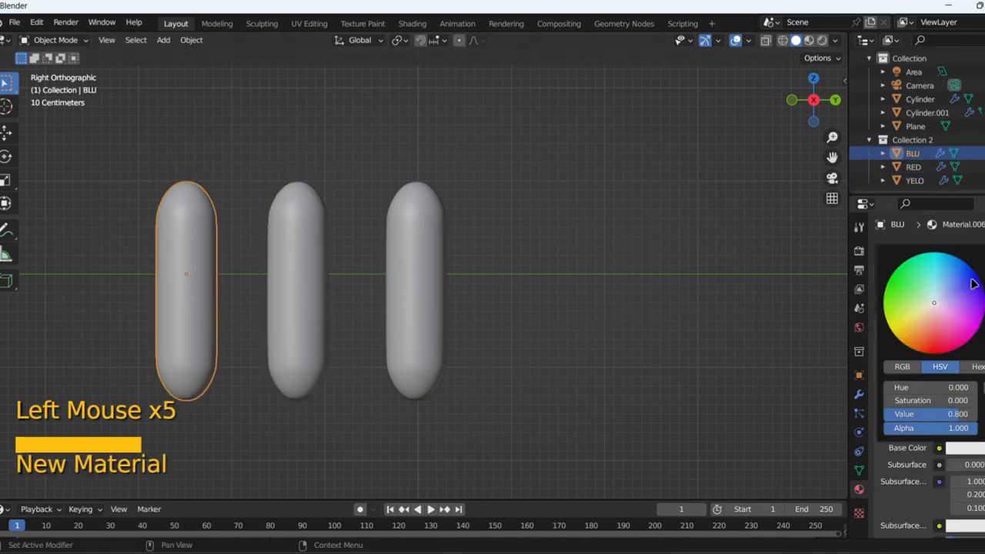
pyautogui.click(407, 304)
pyautogui.scroll(-3)
pyautogui.click(976, 278)
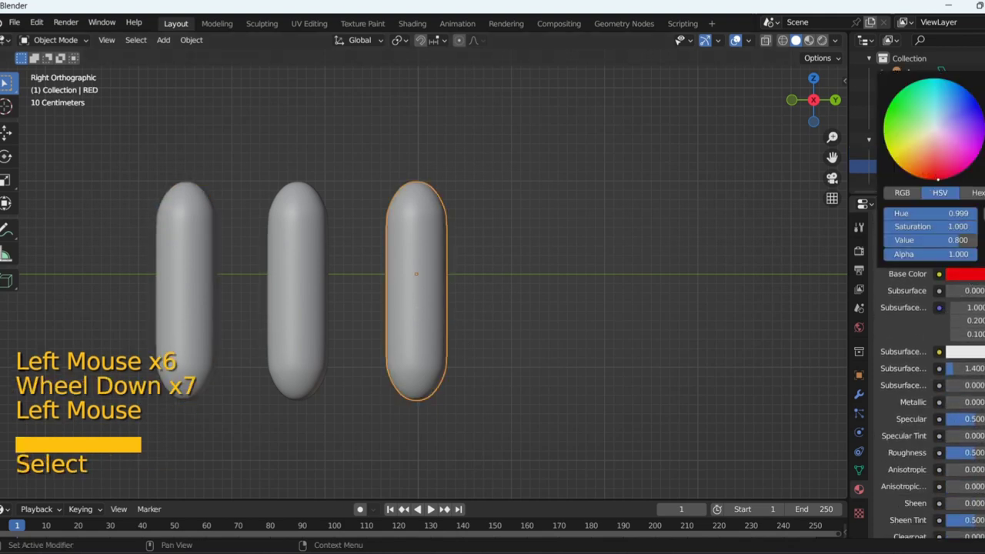
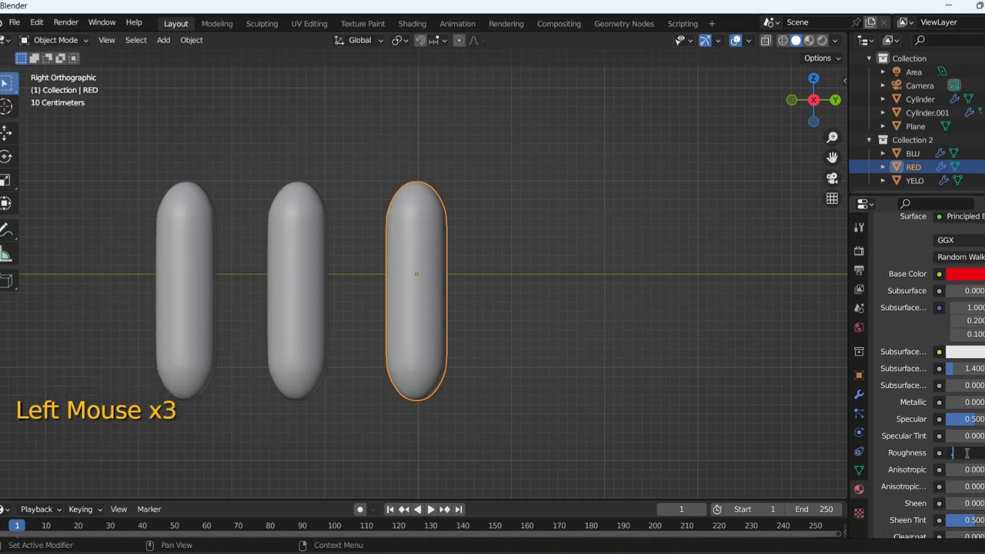
# - Lower the yellow and blue capsules' roughness to about 0.2, then select the dough
pyautogui.click(299, 297)
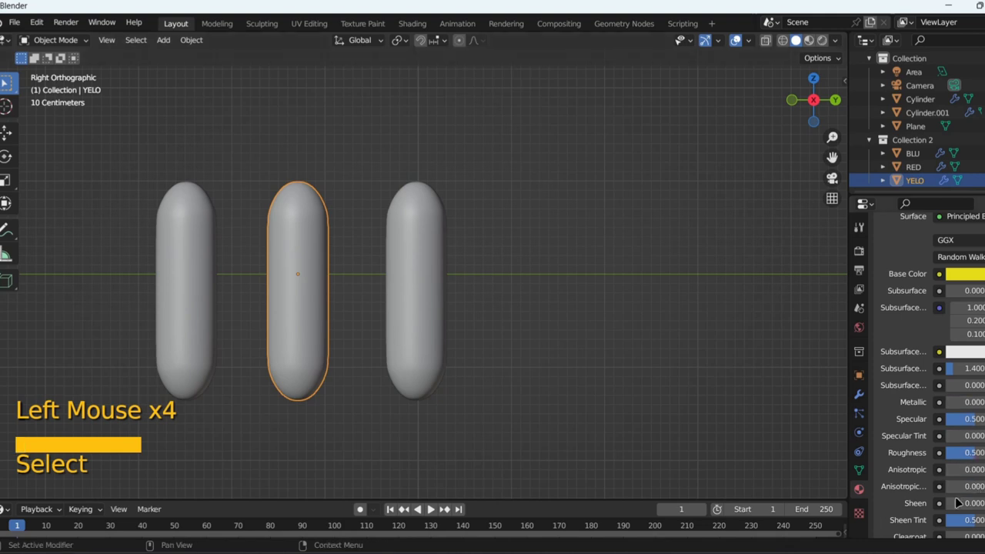
pyautogui.click(979, 457)
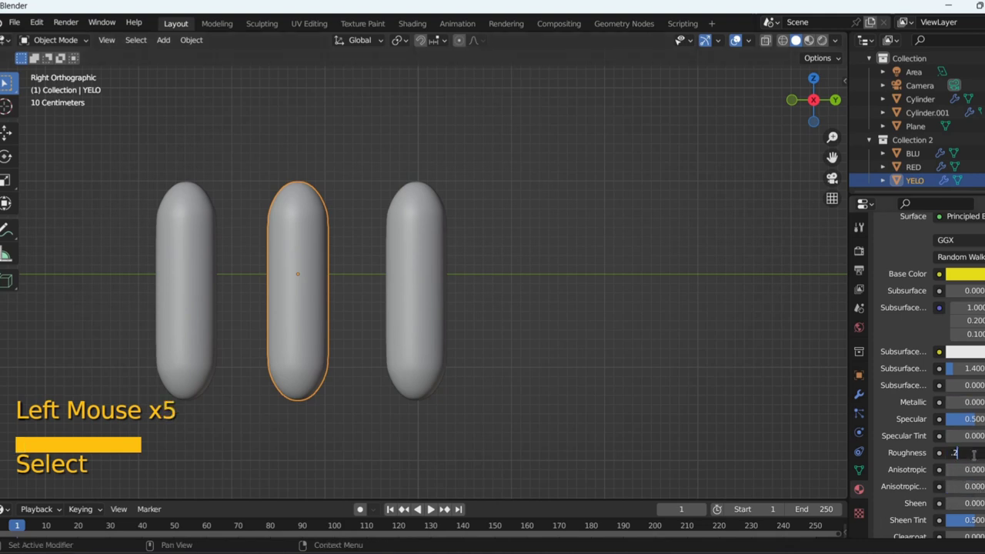
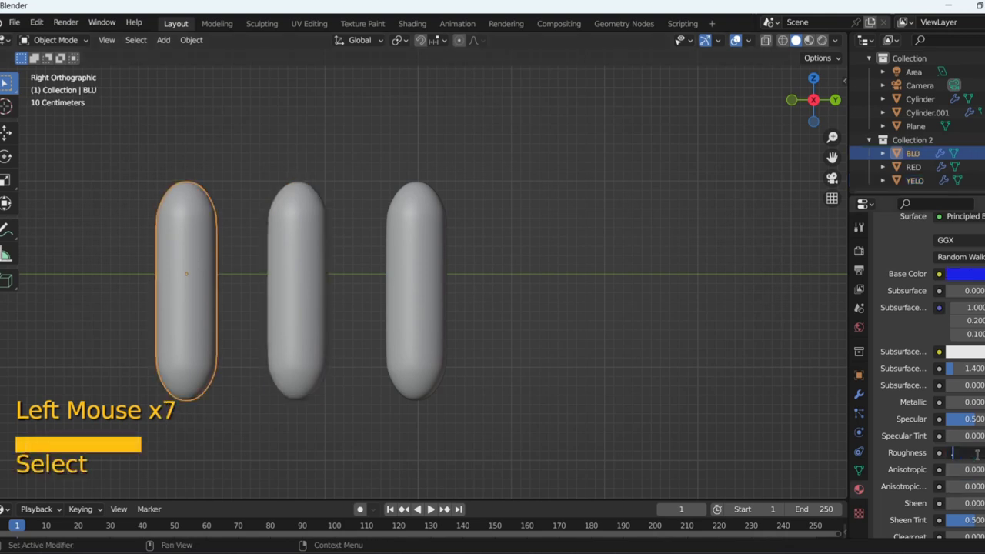
pyautogui.scroll(-3)
pyautogui.click(618, 292)
pyautogui.scroll(-3)
pyautogui.middleClick(467, 267)
pyautogui.click(587, 187)
# - Render the dough's hair particles as Collection 2 instances, 100 in number at scale 0.010
pyautogui.press('KP_Decimal')
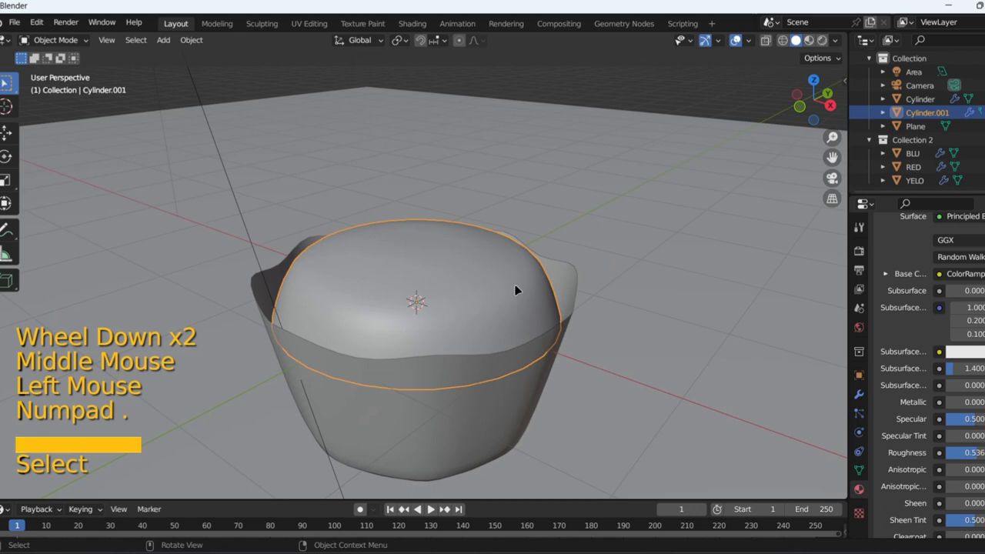
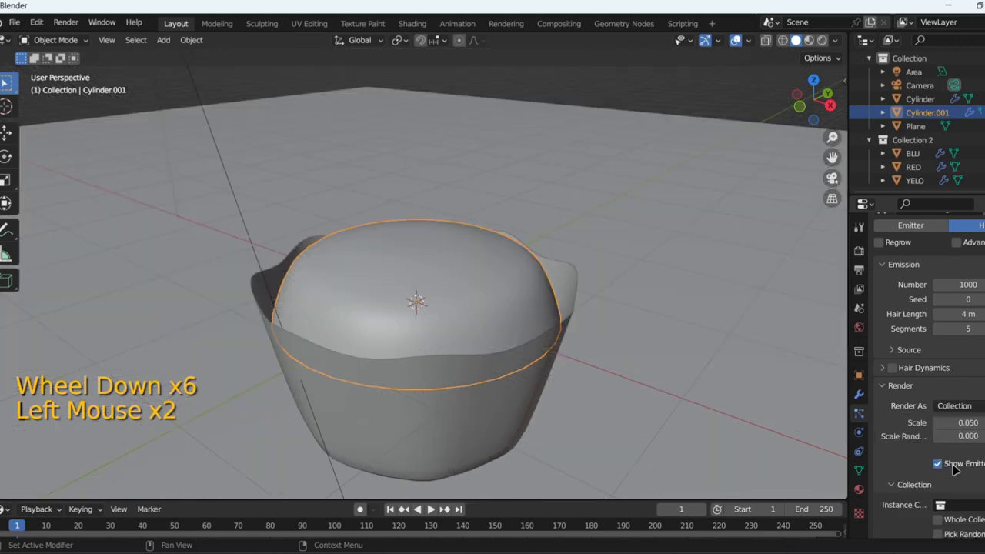
pyautogui.scroll(-3)
pyautogui.click(974, 459)
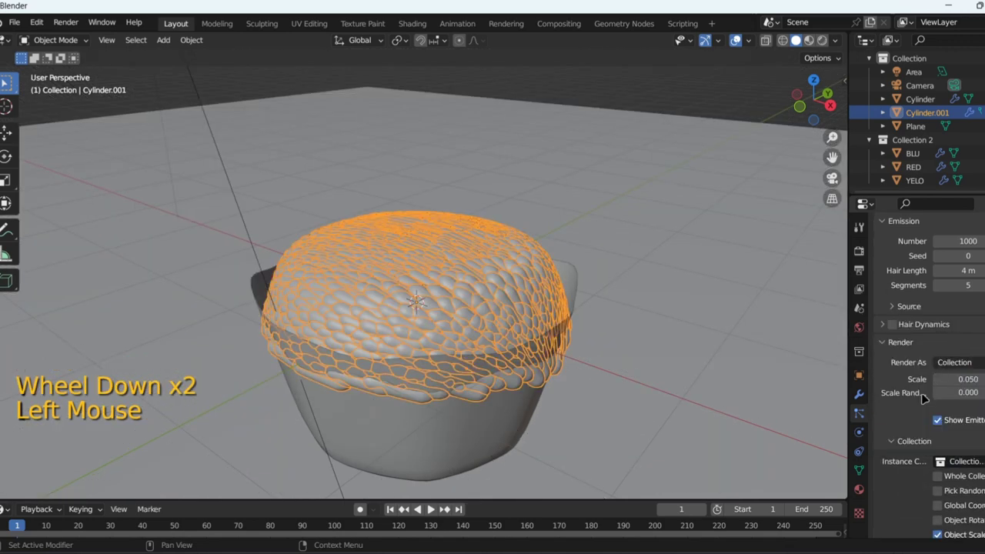
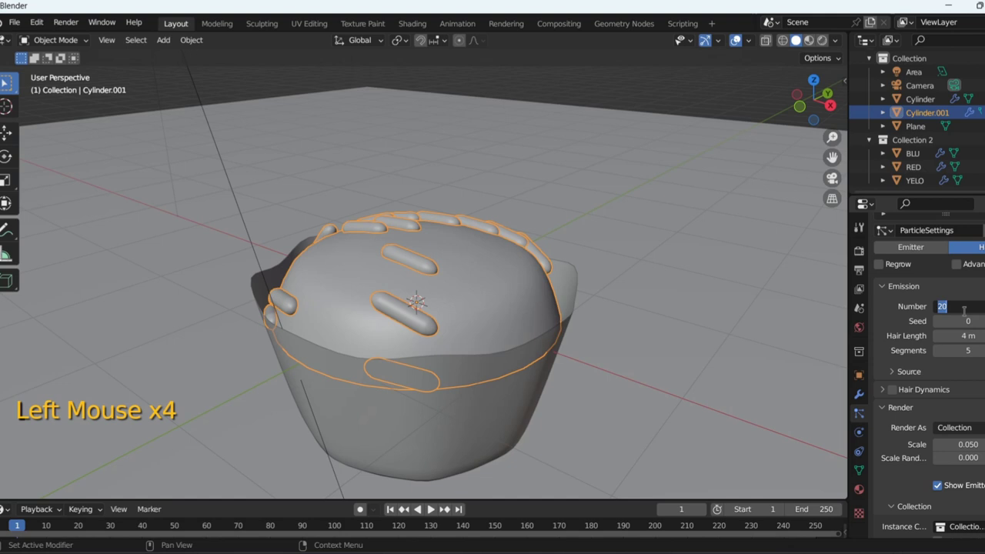
pyautogui.press('KP_0')
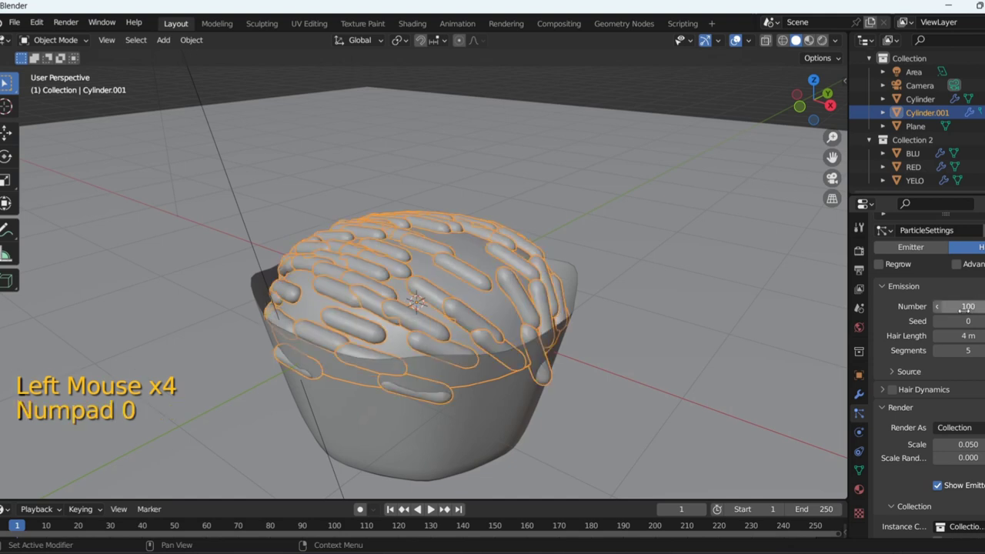
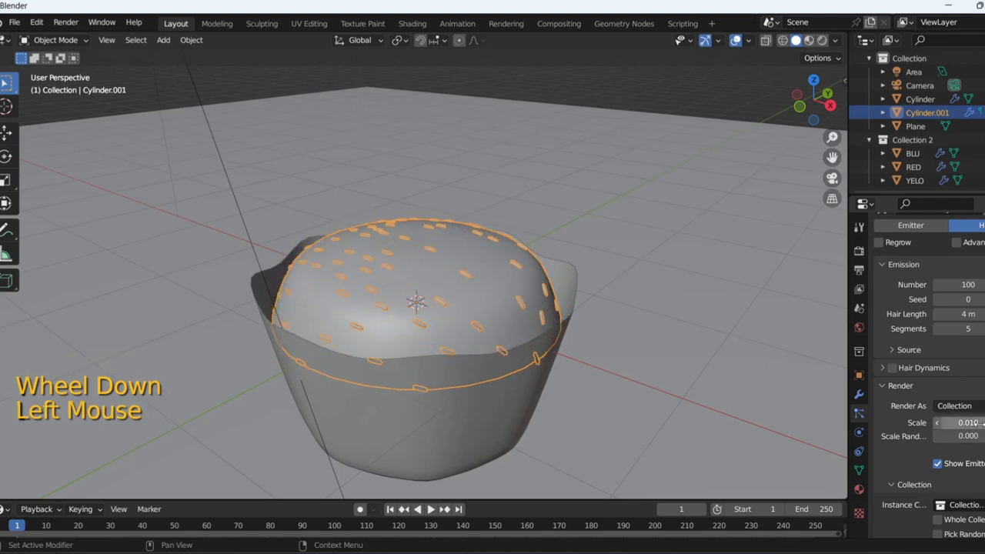
pyautogui.scroll(-3)
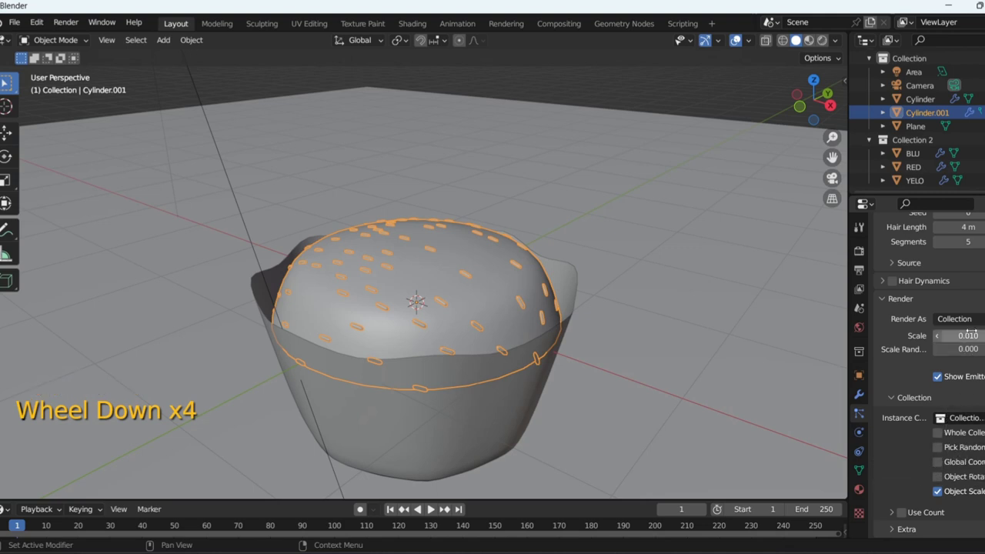
# - Enable Pick Random for the capsules, tick Advanced and turn on particle Rotation
pyautogui.scroll(-3)
pyautogui.click(946, 392)
pyautogui.click(946, 392)
pyautogui.click(944, 406)
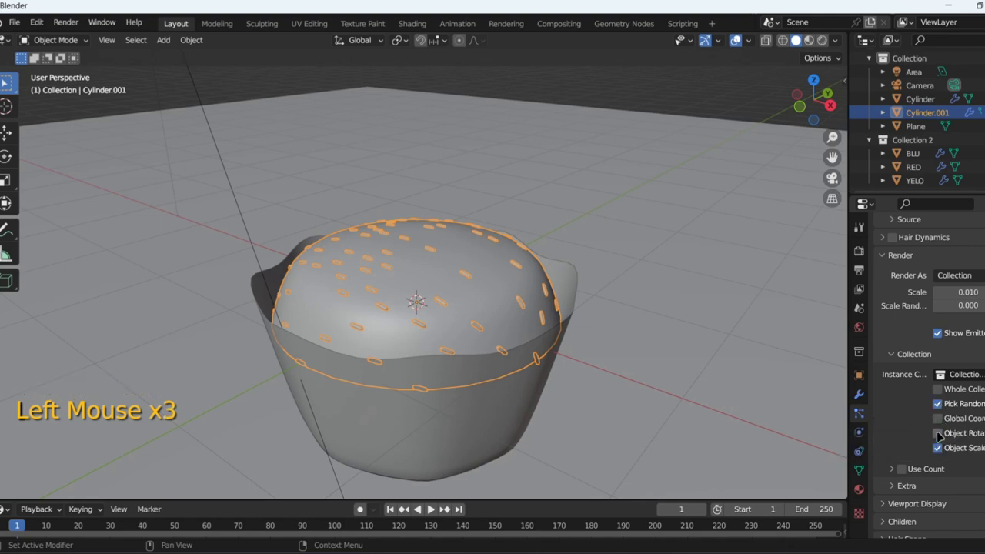
pyautogui.click(943, 434)
pyautogui.scroll(3)
pyautogui.click(959, 336)
pyautogui.scroll(-3)
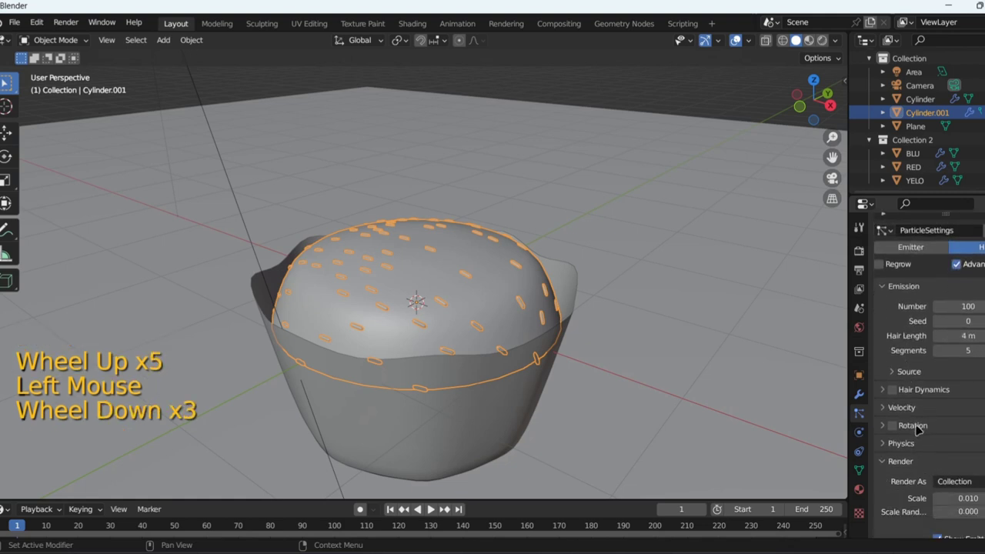
pyautogui.click(916, 428)
pyautogui.click(897, 428)
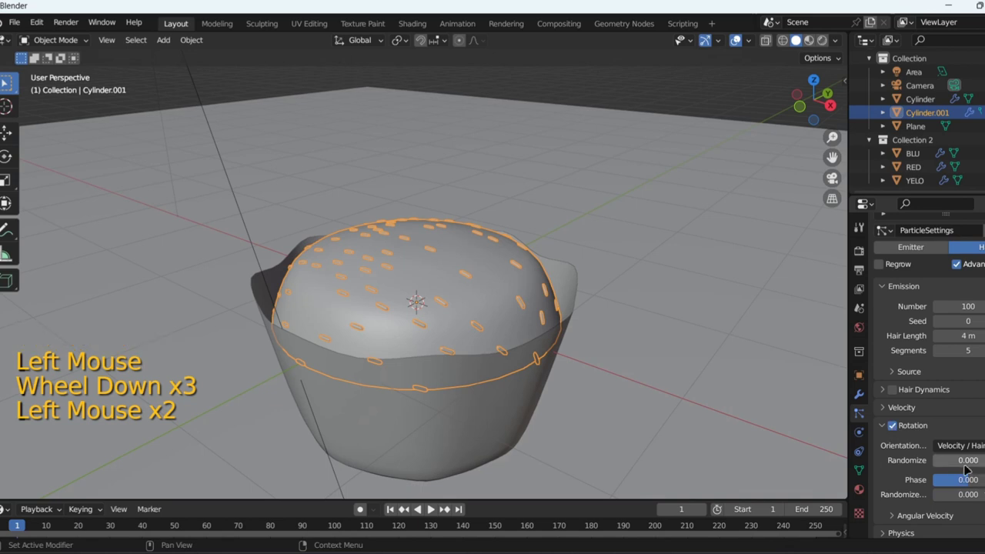
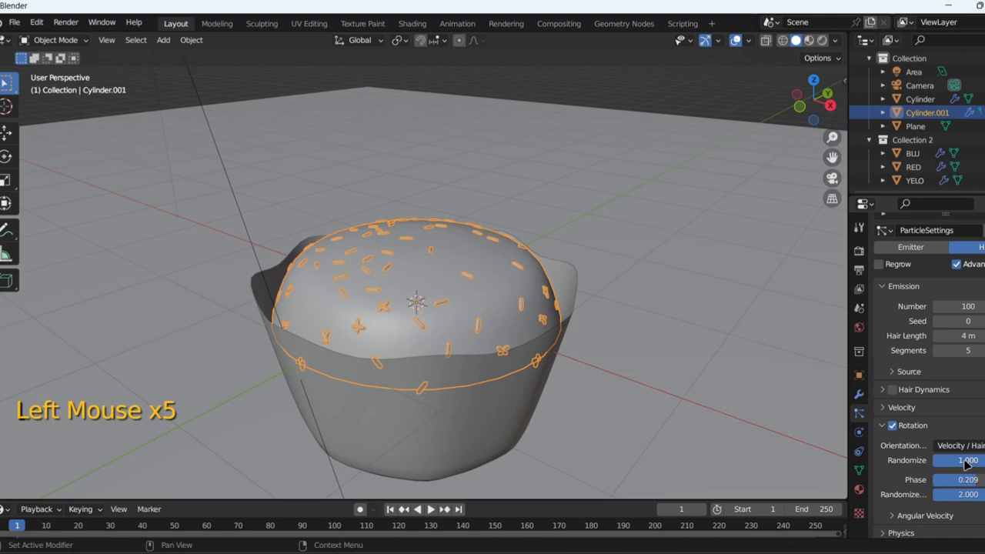
# - Randomize rotation and phase and keep Object Rotation with random capsule picking
pyautogui.scroll(-3)
pyautogui.scroll(-3)
pyautogui.scroll(-3)
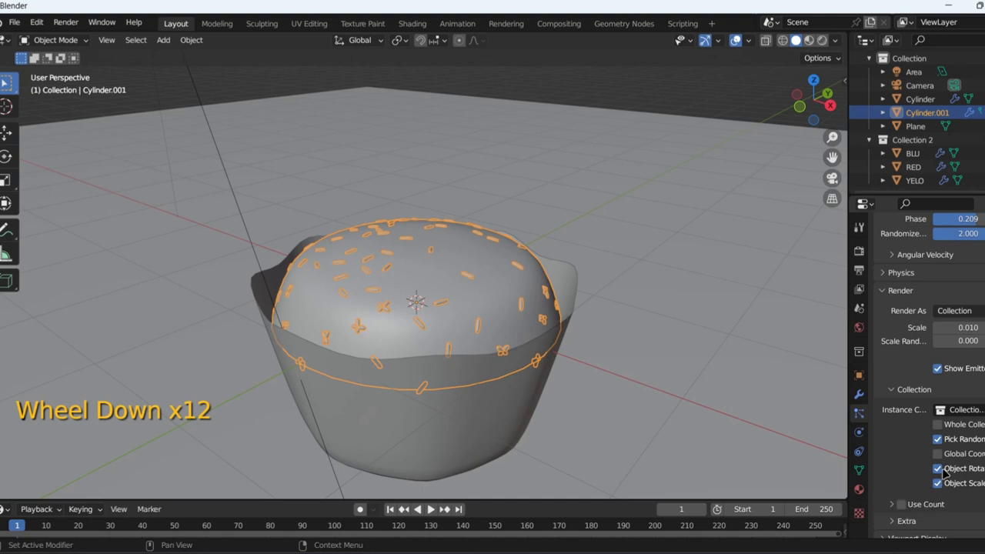
pyautogui.click(946, 443)
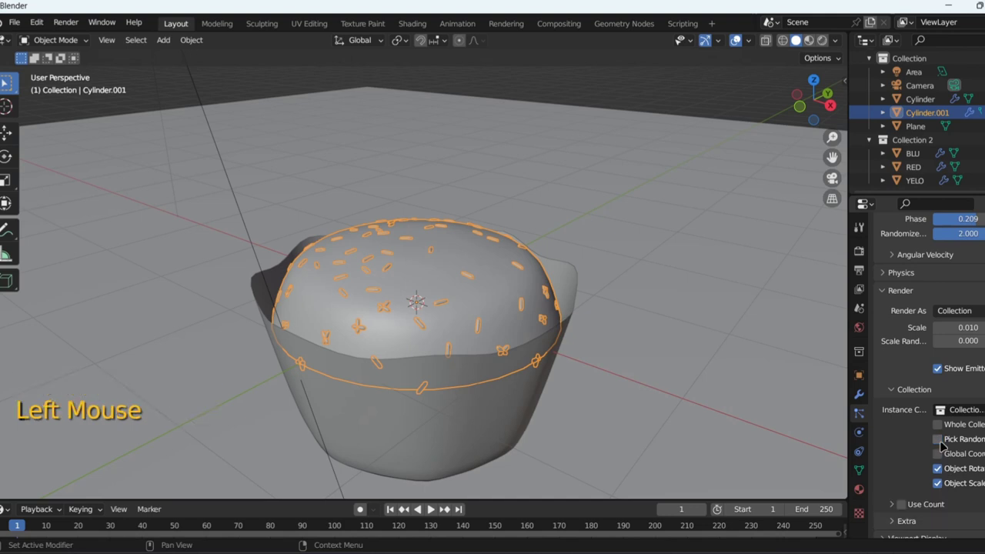
pyautogui.click(946, 445)
pyautogui.click(943, 460)
pyautogui.click(943, 459)
pyautogui.click(943, 472)
pyautogui.click(944, 472)
pyautogui.scroll(-3)
pyautogui.scroll(-3)
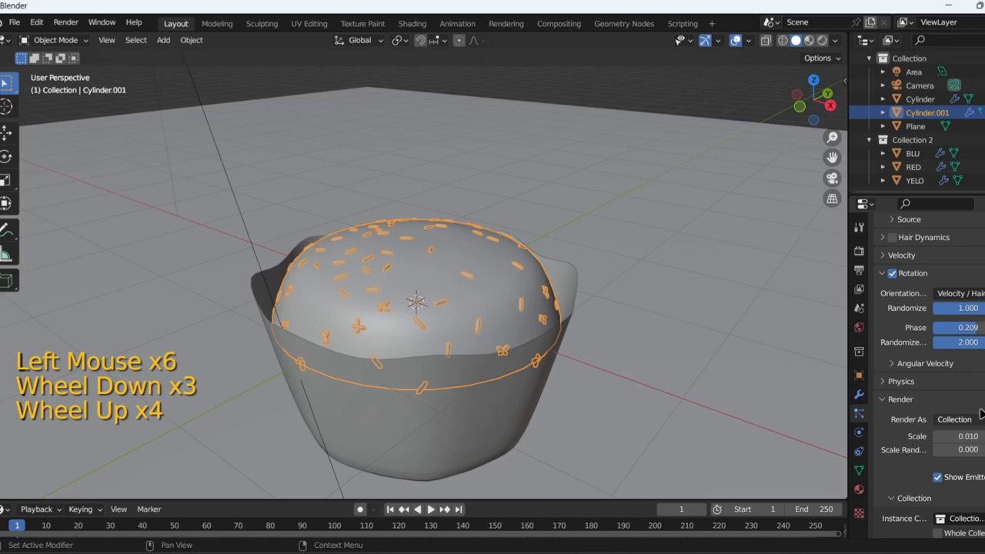
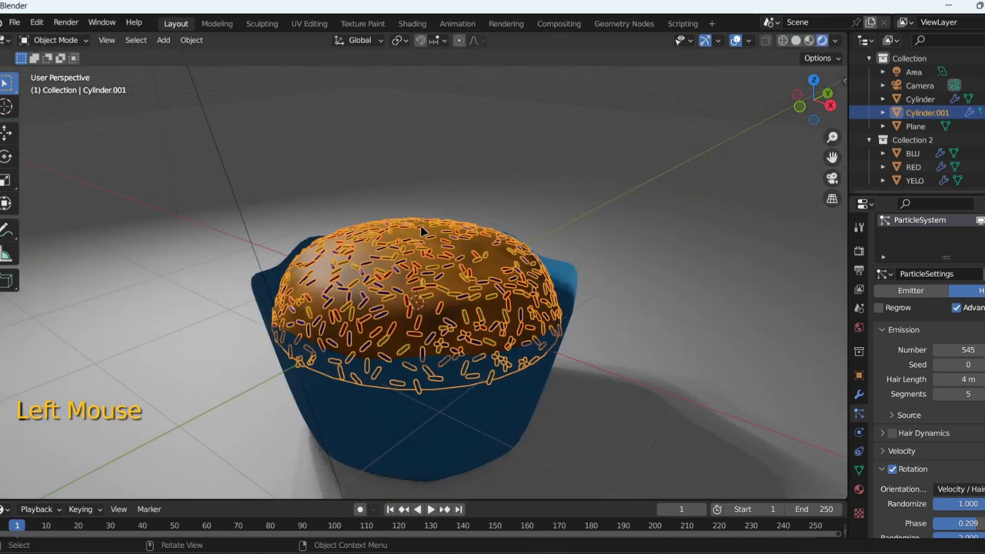
# - Select the ground plane, switch to the scene camera view and bring up Render Properties
pyautogui.middleClick(267, 360)
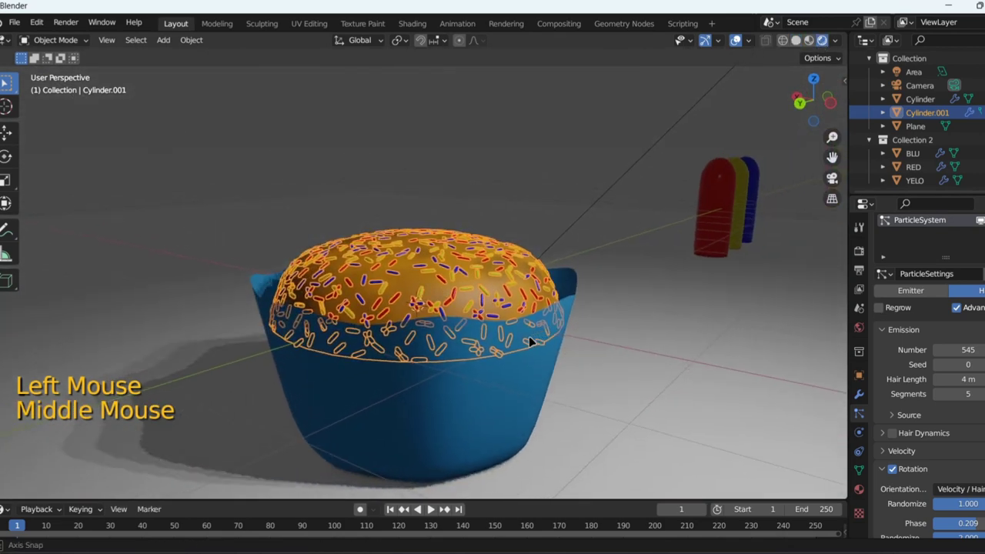
pyautogui.click(652, 250)
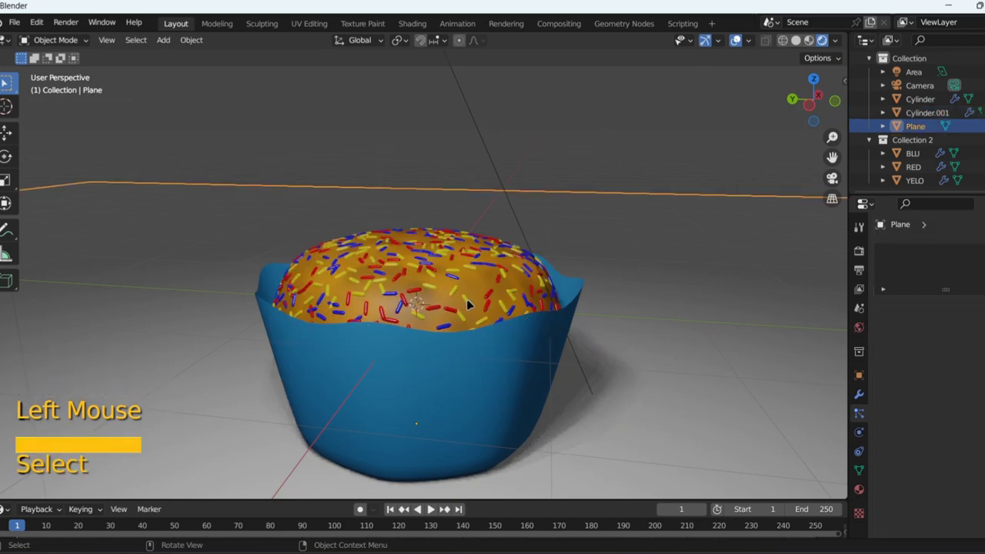
pyautogui.press('KP_0')
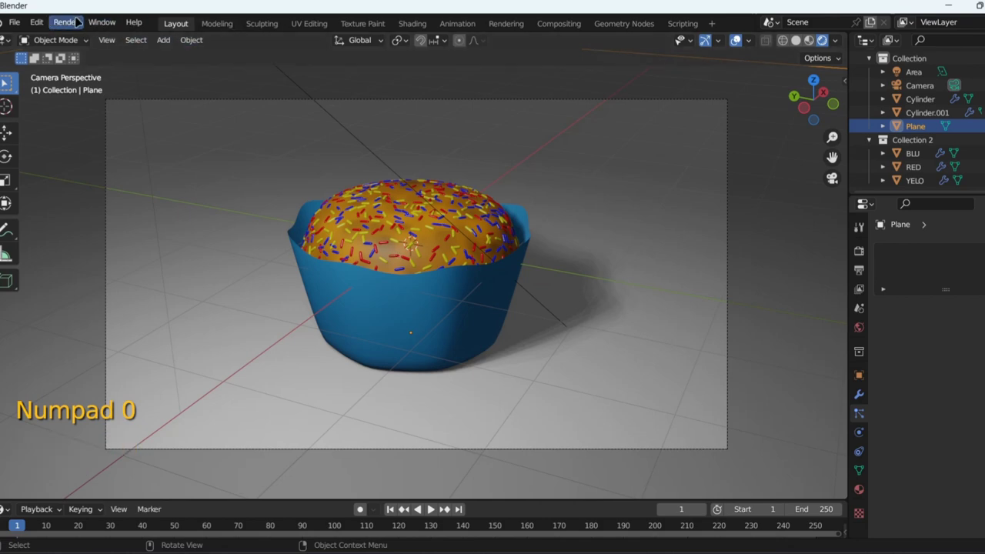
pyautogui.click(79, 22)
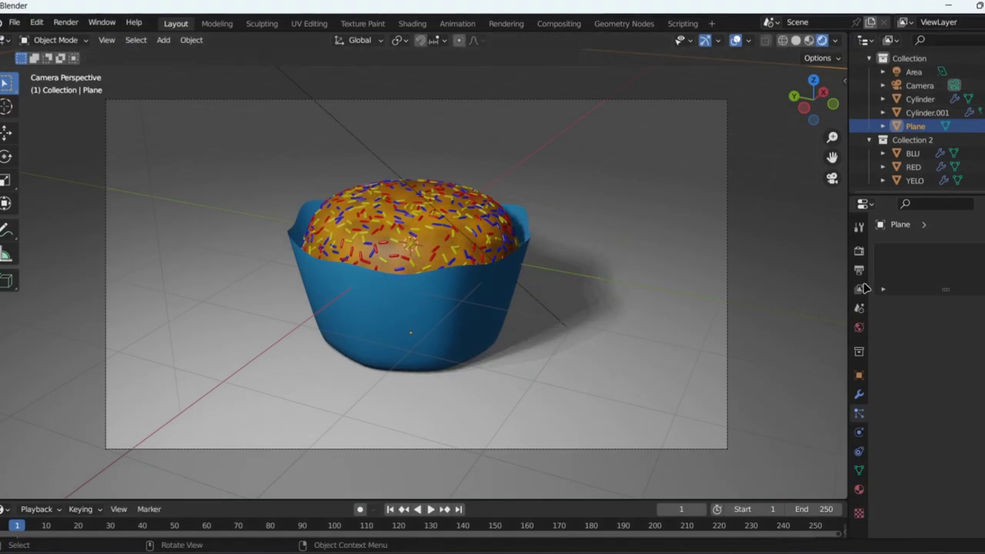
# - Set the render engine to Cycles with GPU Compute as device, then start the final image render
pyautogui.click(868, 256)
pyautogui.click(969, 254)
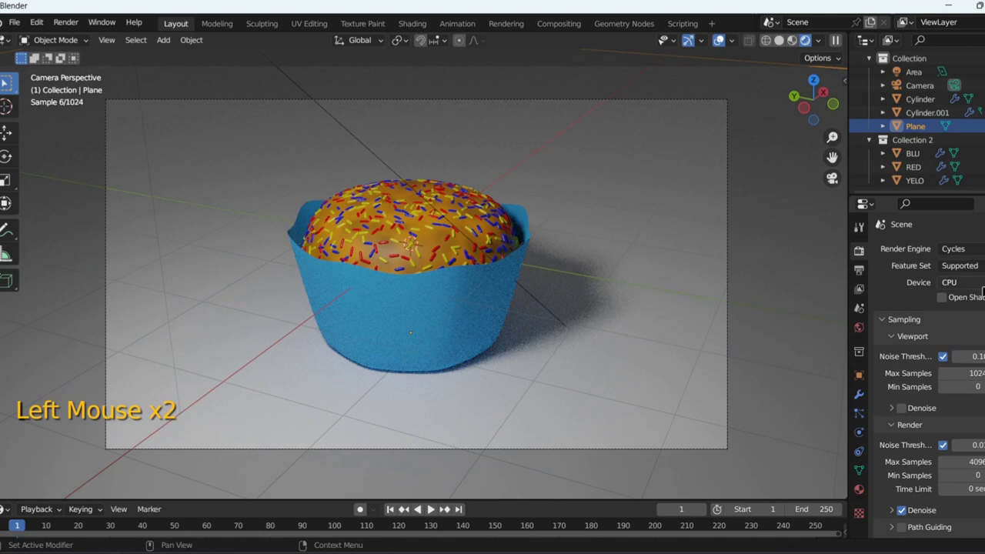
pyautogui.click(978, 291)
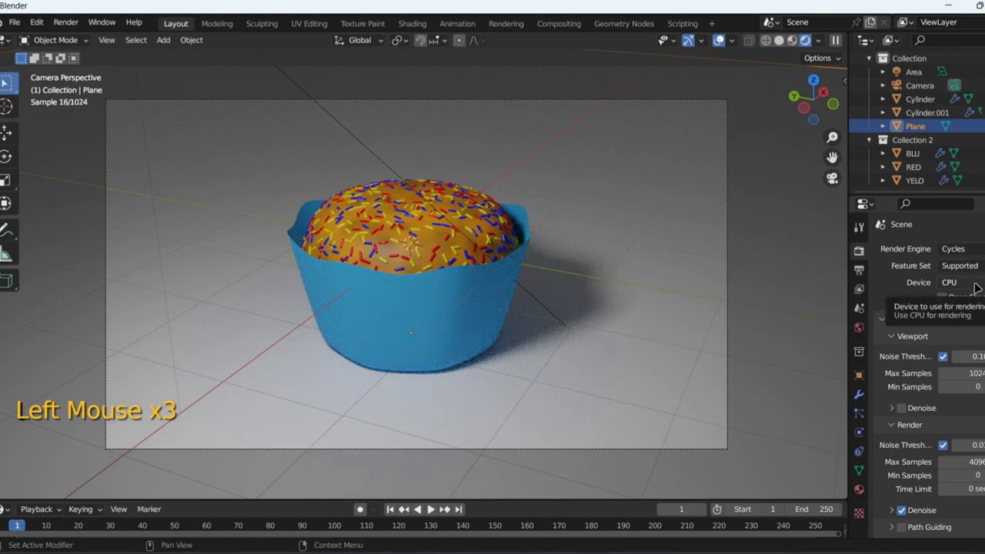
pyautogui.click(981, 287)
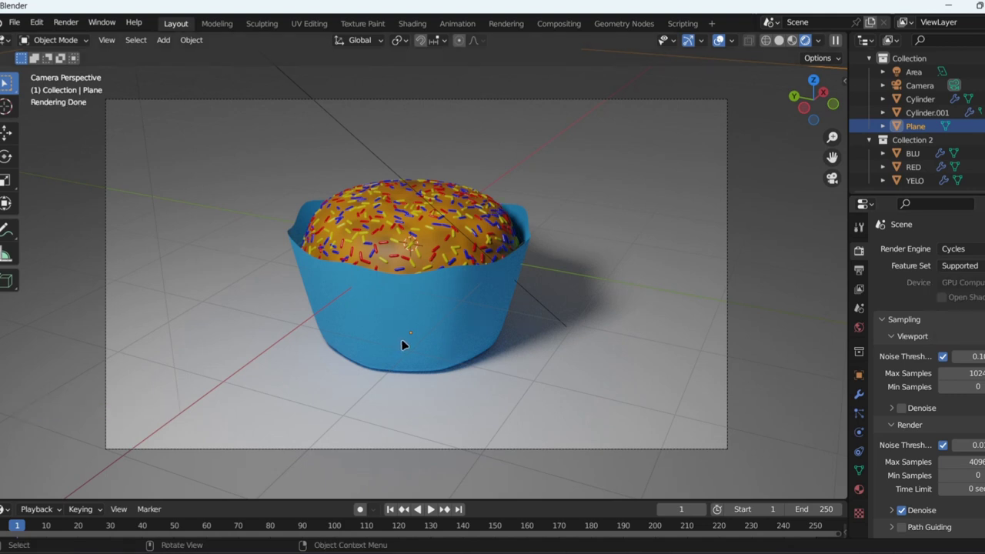
pyautogui.click(73, 28)
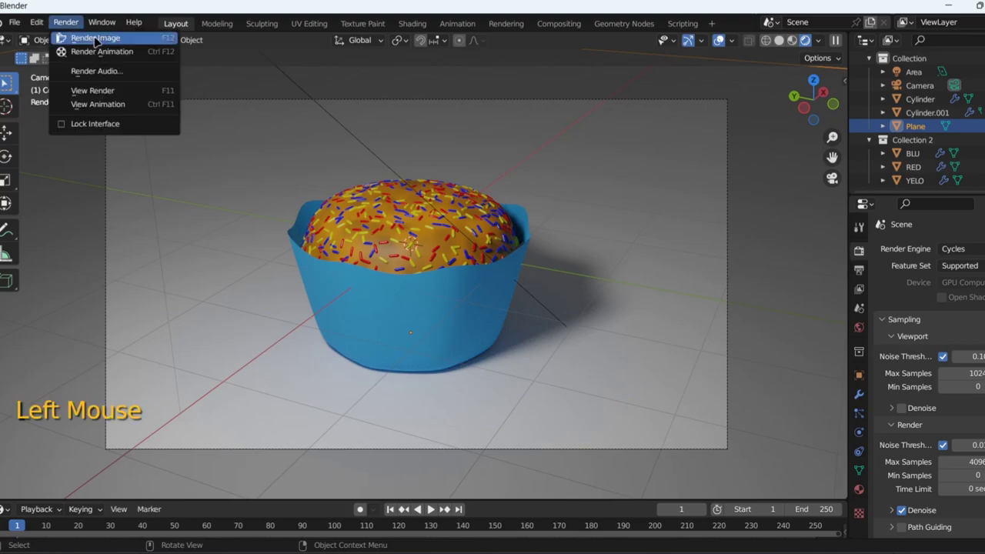